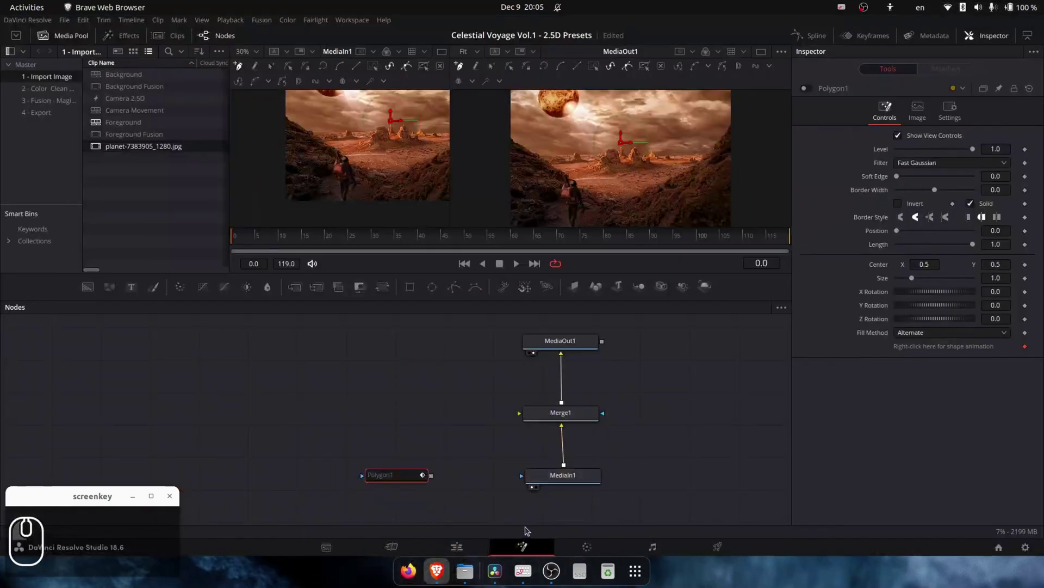
Connect the Polygon1 mask to MediaIn and give it a Soft Edge of about 0.026.
drag(432, 480, 542, 477)
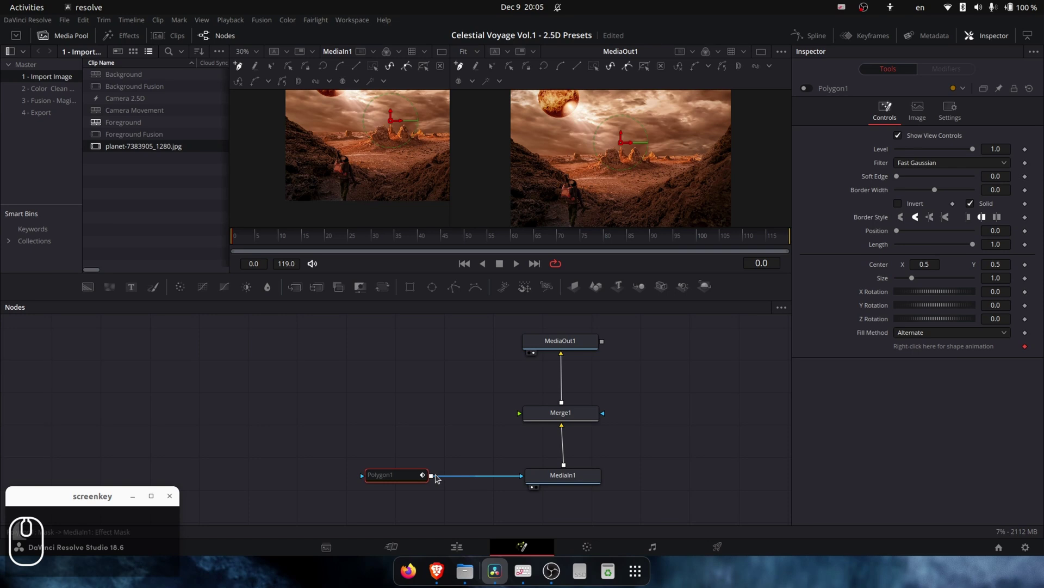
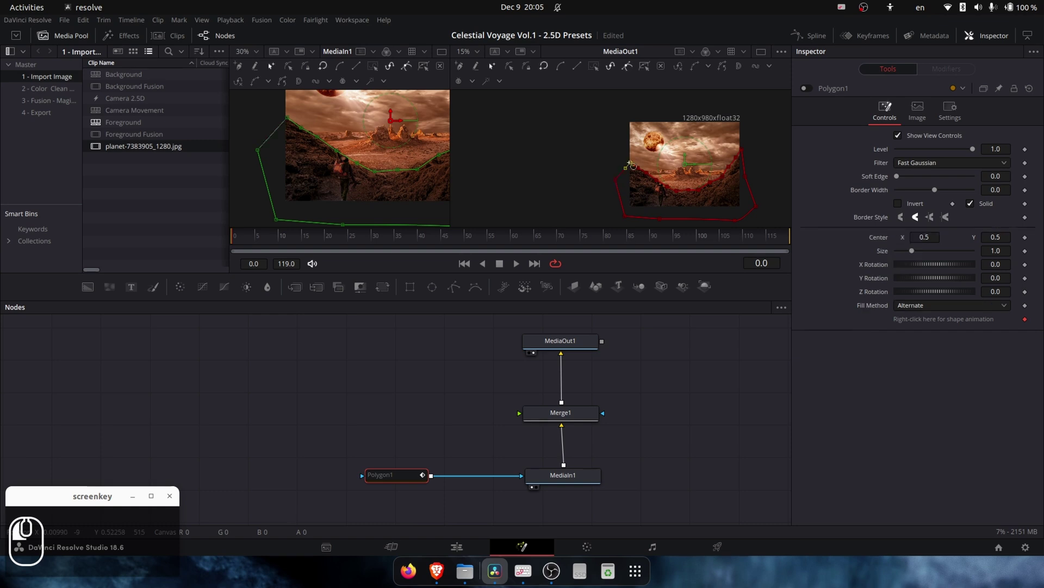
middle_click(565, 157)
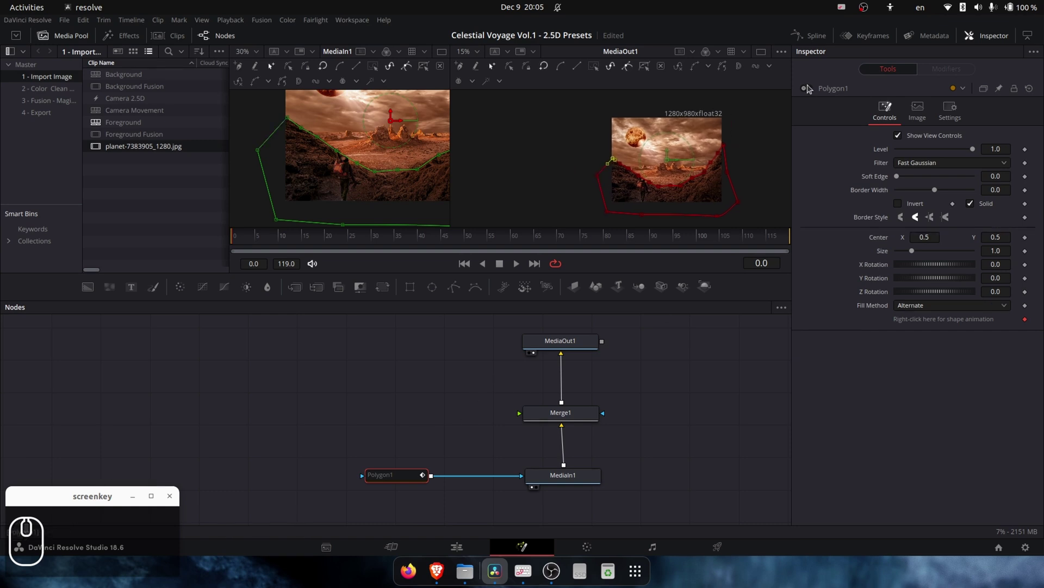
drag(602, 172, 582, 170)
middle_click(571, 175)
scroll(up, 3)
drag(599, 146, 819, 174)
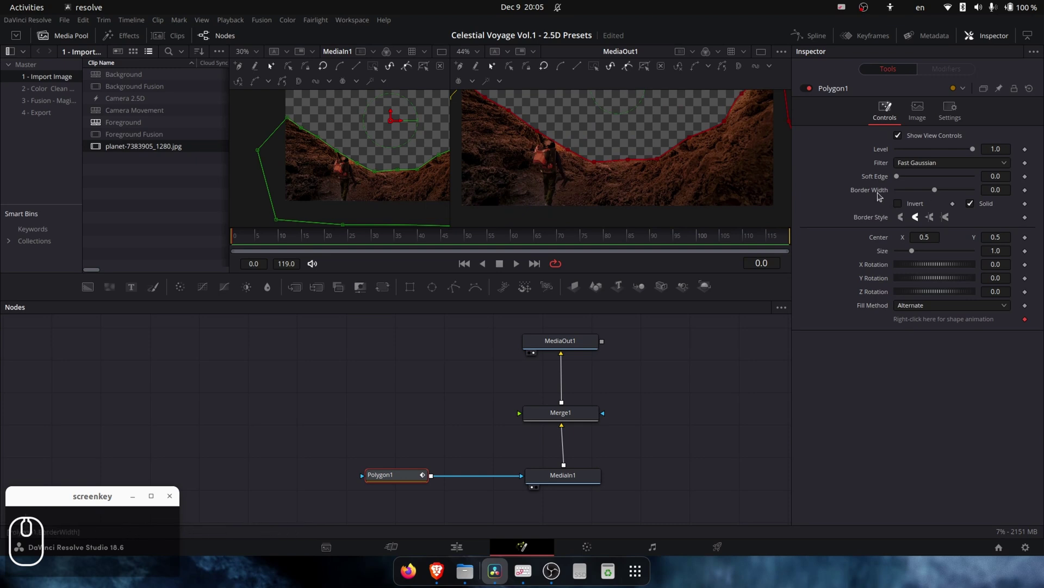
drag(901, 184, 472, 460)
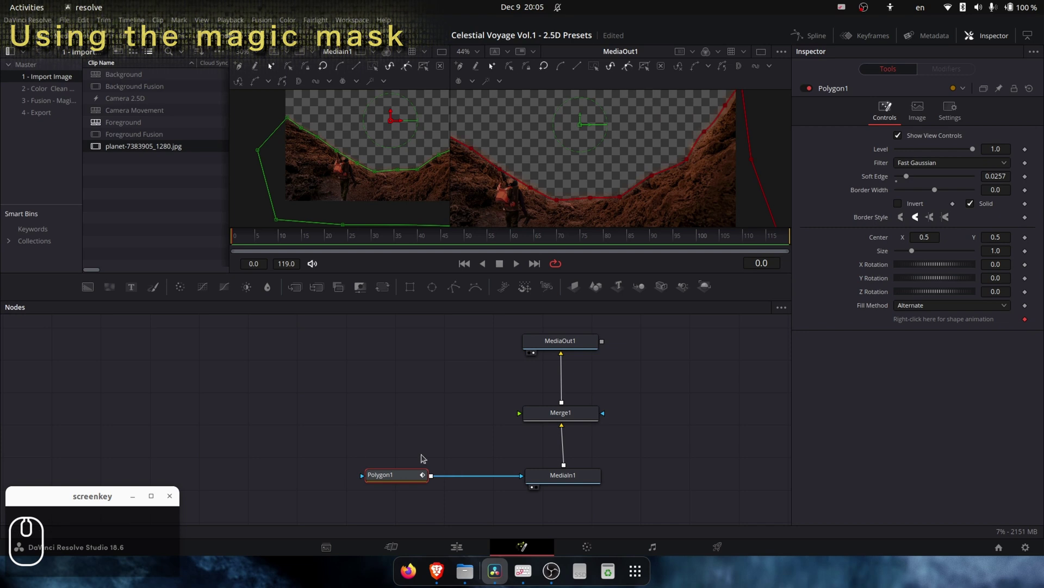
Pull Merge1 and Polygon1 out of the chain and feed MediaIn straight into MediaOut.
drag(329, 444, 362, 429)
drag(528, 419, 371, 411)
drag(395, 481, 456, 457)
click(541, 435)
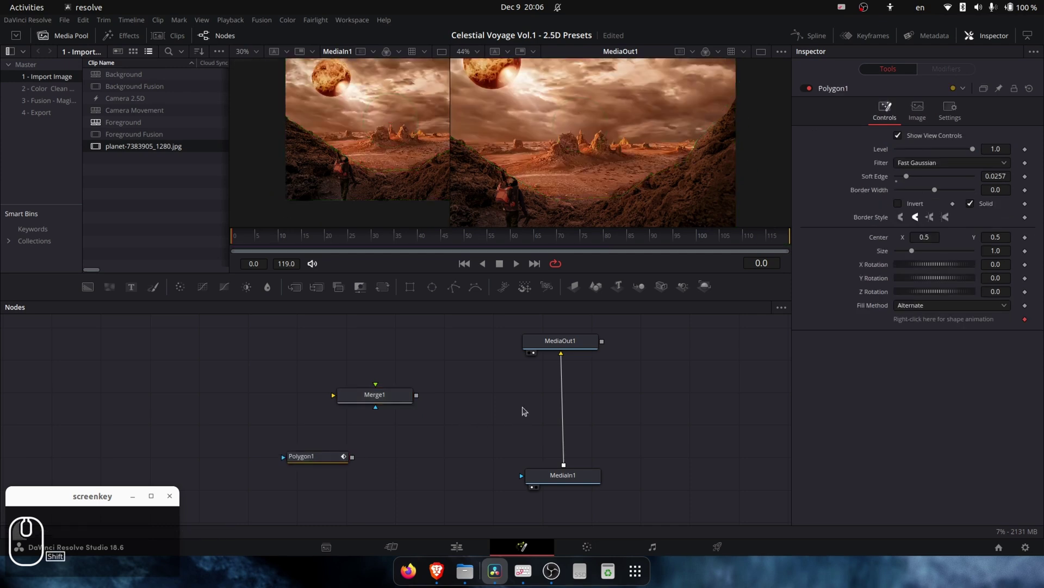
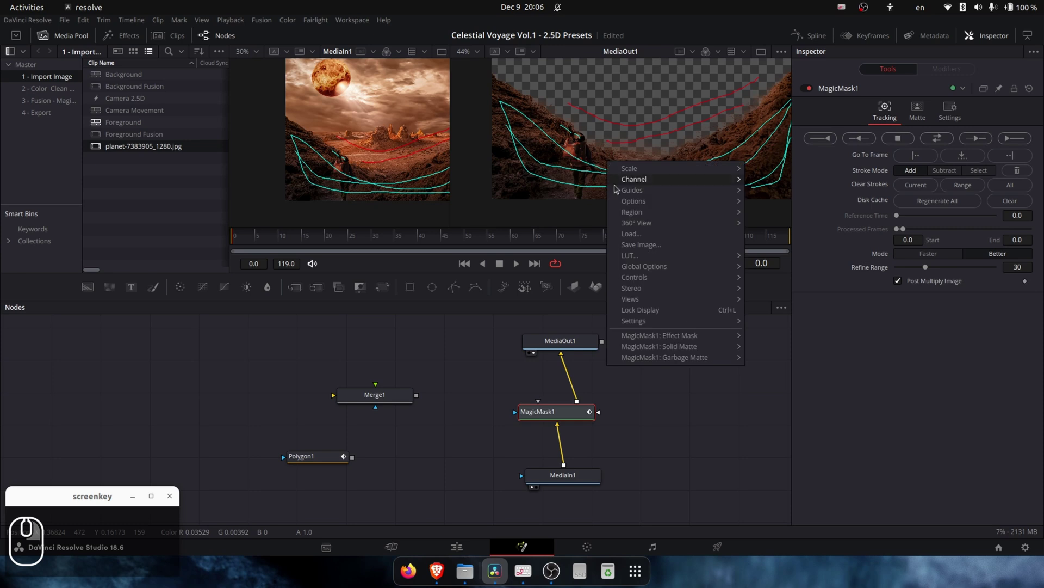
Paint MagicMask strokes over the rocky foreground, then show the Foreground timeline on the Edit page.
click(560, 365)
click(543, 272)
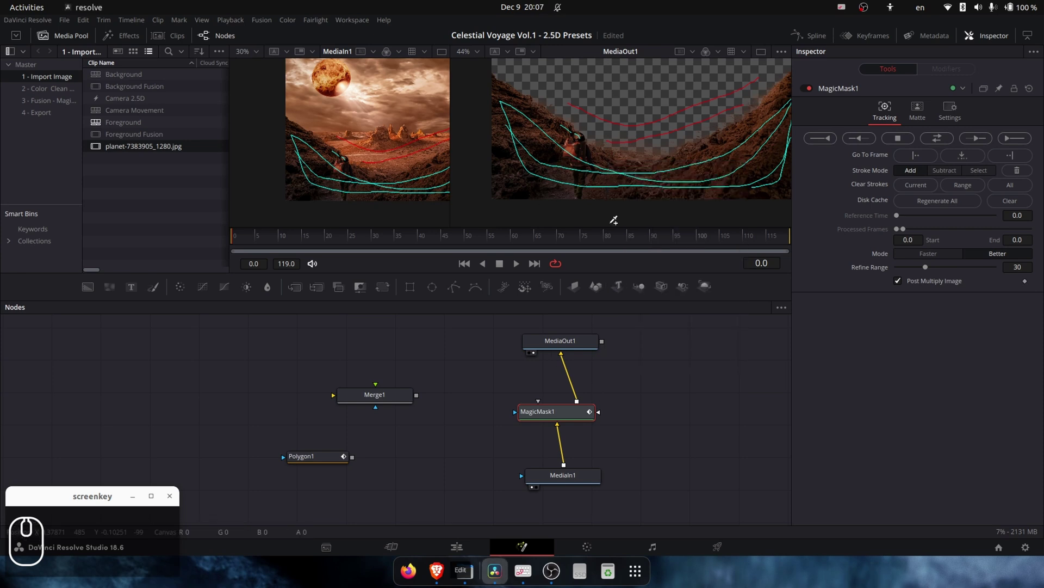
click(465, 546)
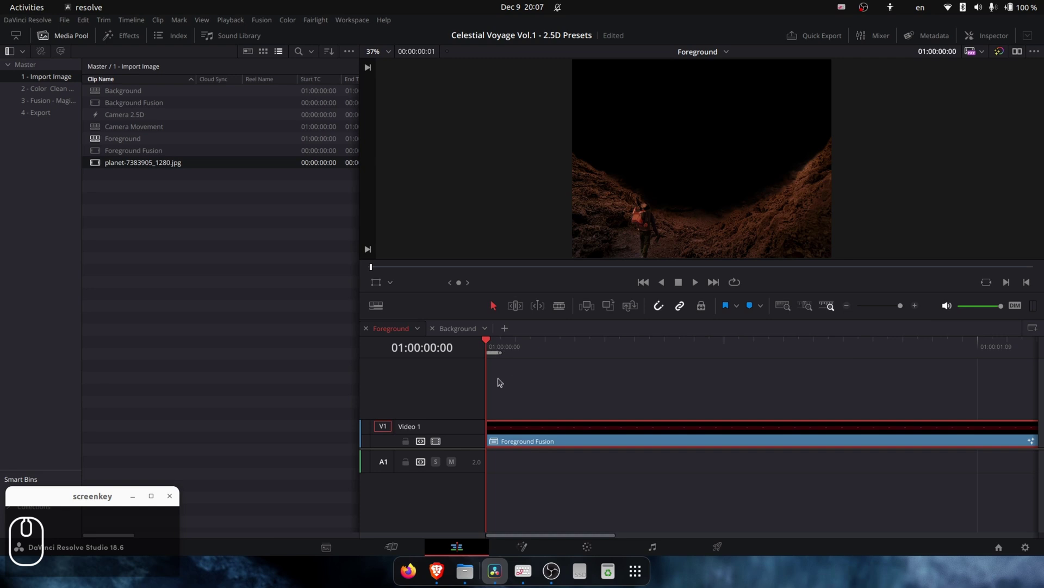
Set the Deliver export format to PNG at 1280×980 resolution.
key(Right)
key(Left)
key(…)
key(Tab)
key(Left)
key(Tab)
key(Right)
key(Left)
key(Right)
key(Left)
key(Right)
key(Left)
Queue the render jobs, render all, and launch Blender.
click(594, 551)
drag(385, 395, 702, 547)
drag(703, 547, 114, 246)
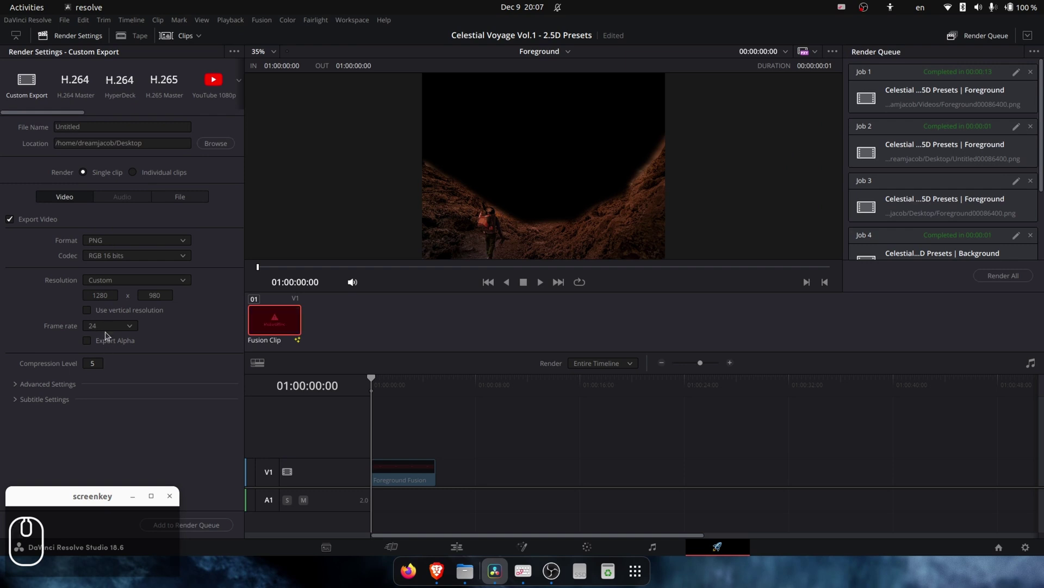
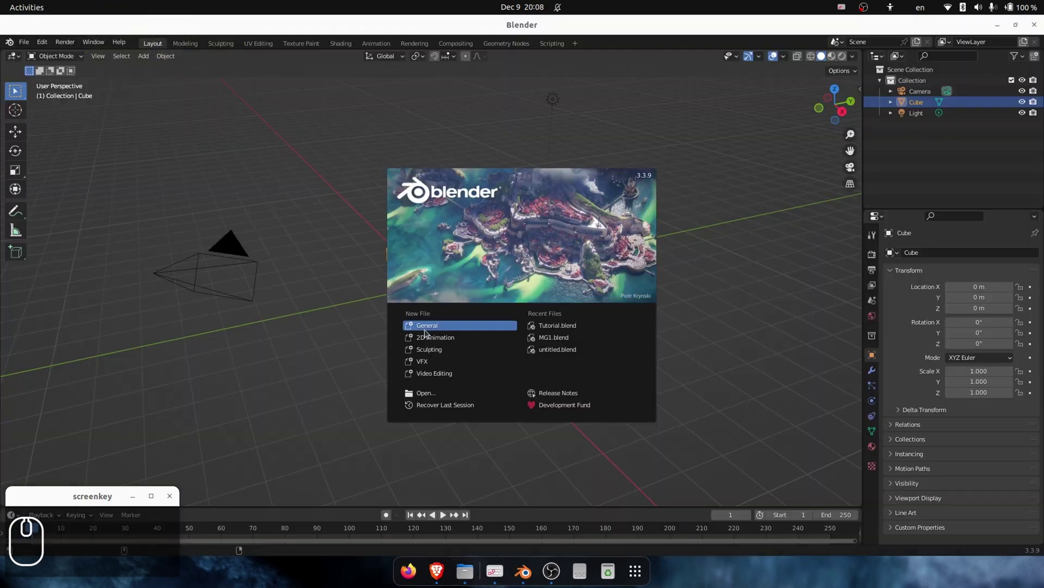
Dismiss the splash screen and delete the default camera, cube and light.
click(428, 331)
drag(555, 187, 534, 391)
drag(560, 266, 64, 207)
click(71, 204)
In Preferences > Add-ons search 'image' to find Import Images as Planes.
click(48, 181)
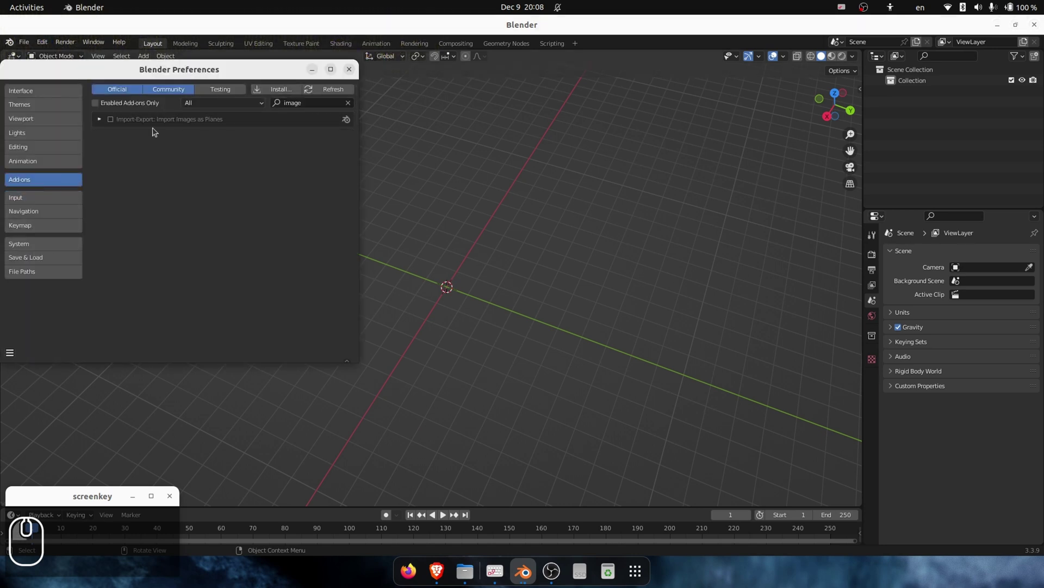
click(155, 127)
click(120, 122)
drag(117, 122, 492, 224)
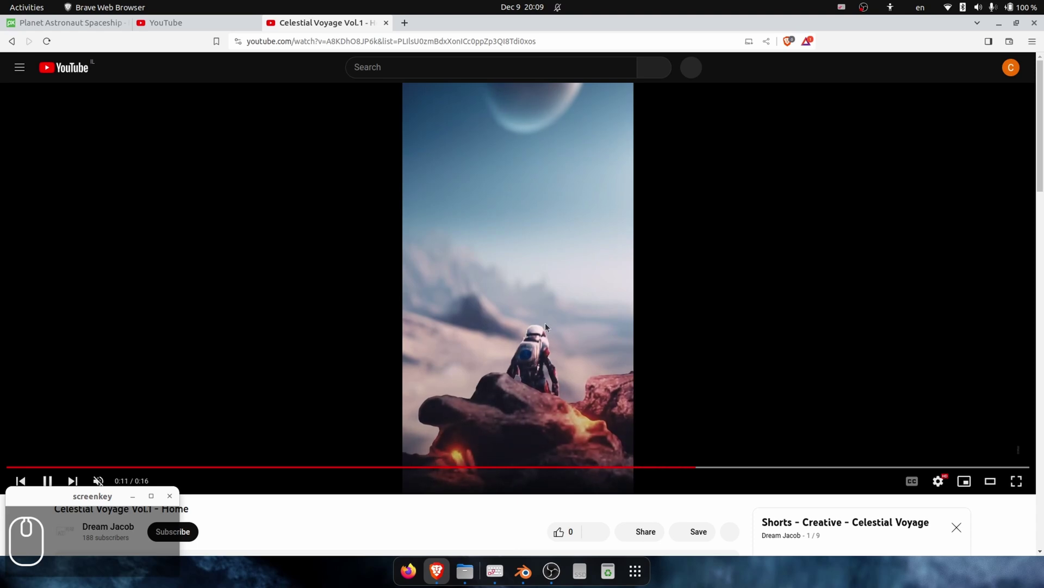
Add a plane and duplicate it for the Foreground and Background images.
click(488, 353)
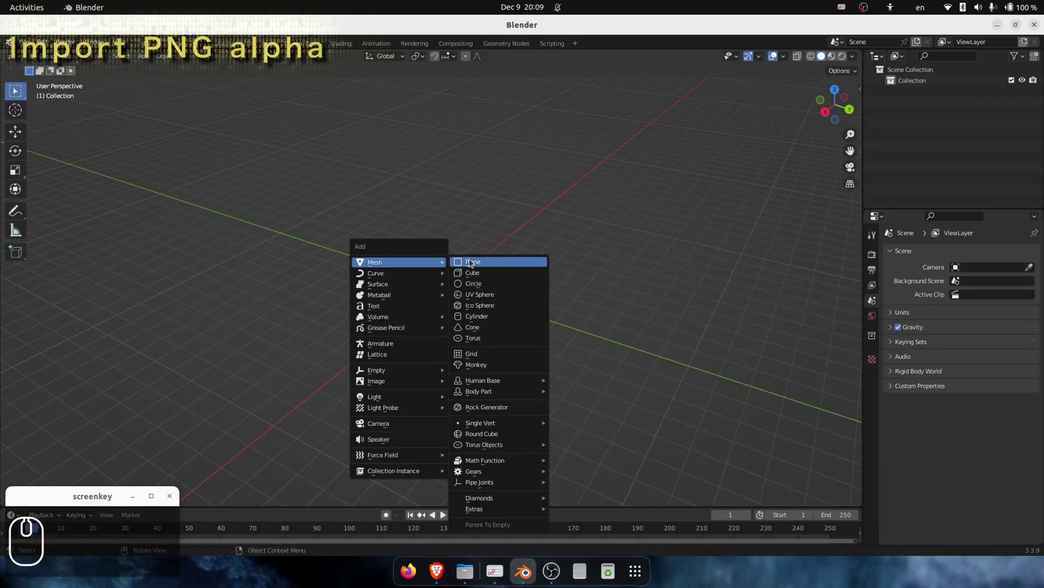
click(475, 263)
middle_click(509, 233)
key(d)
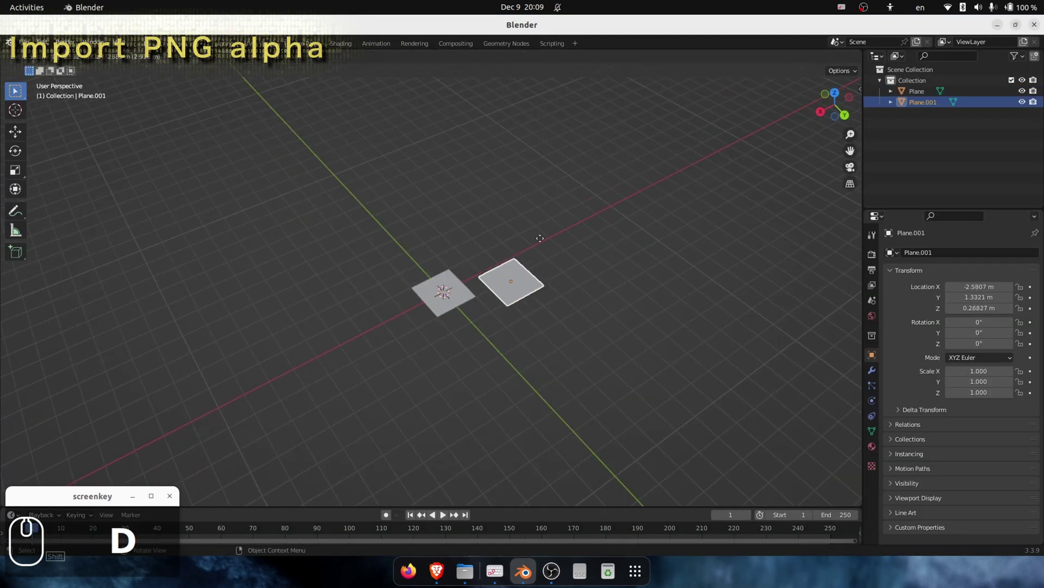
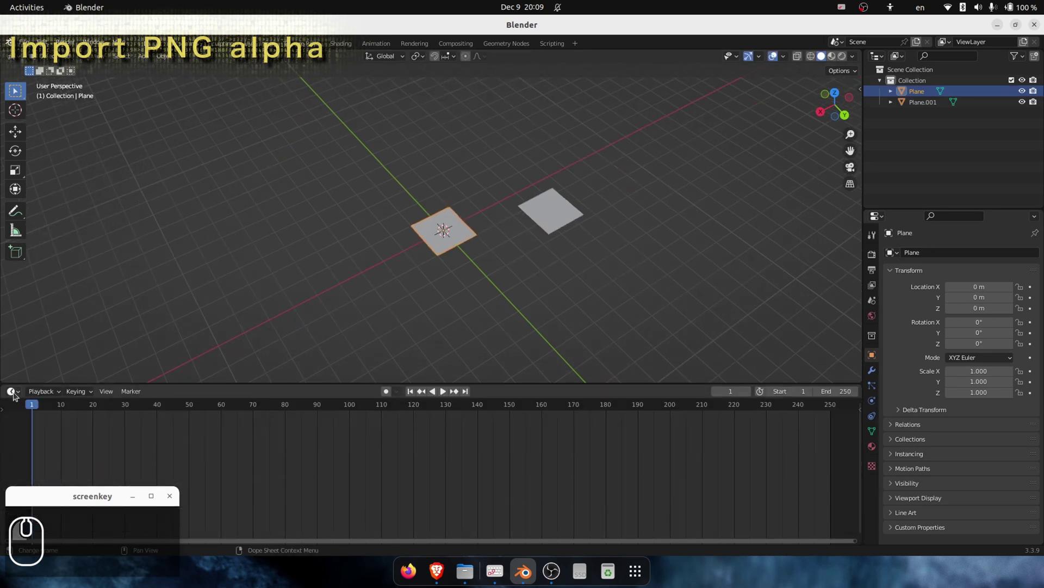
Enlarge the lower area into a material node editor and add an Image Texture node.
drag(25, 311, 47, 393)
drag(47, 391, 449, 287)
click(449, 286)
text(ima)
click(436, 400)
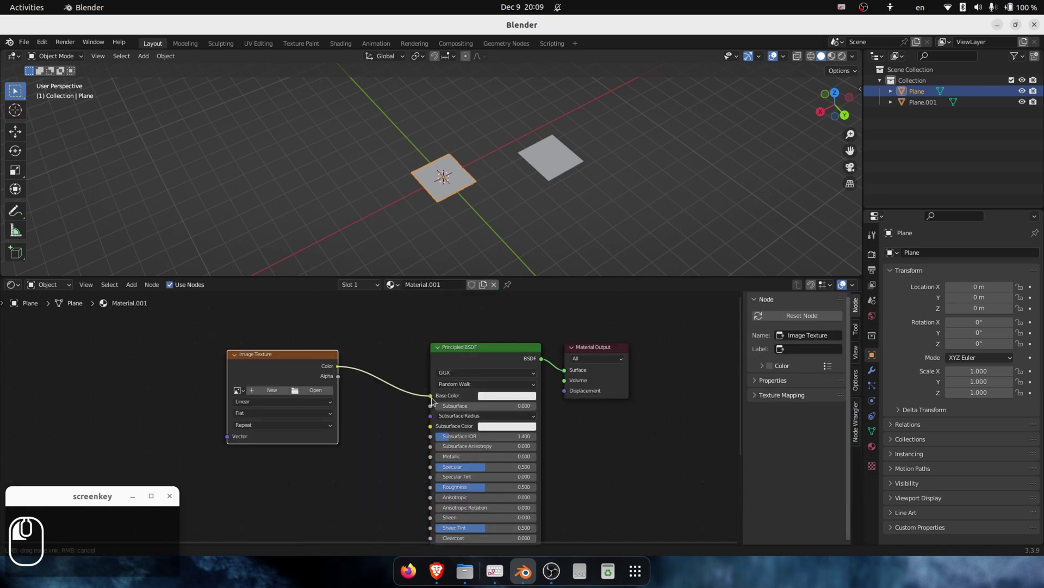
Wire the image Color into Base Color and its Alpha into the material Alpha.
drag(537, 179, 439, 350)
drag(439, 350, 405, 501)
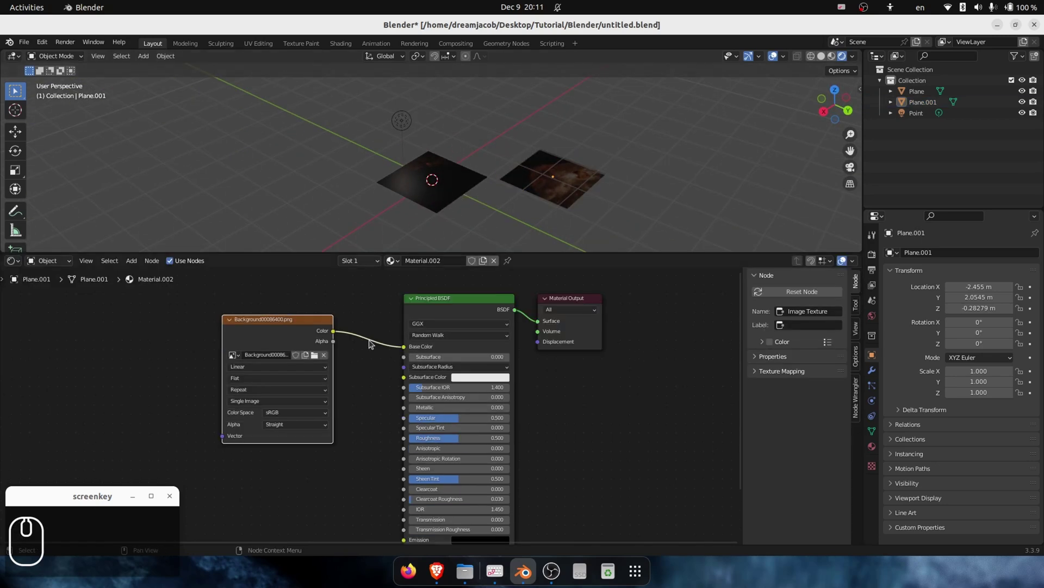
scroll(up, 3)
drag(350, 349, 353, 354)
scroll(up, 3)
drag(260, 379, 375, 553)
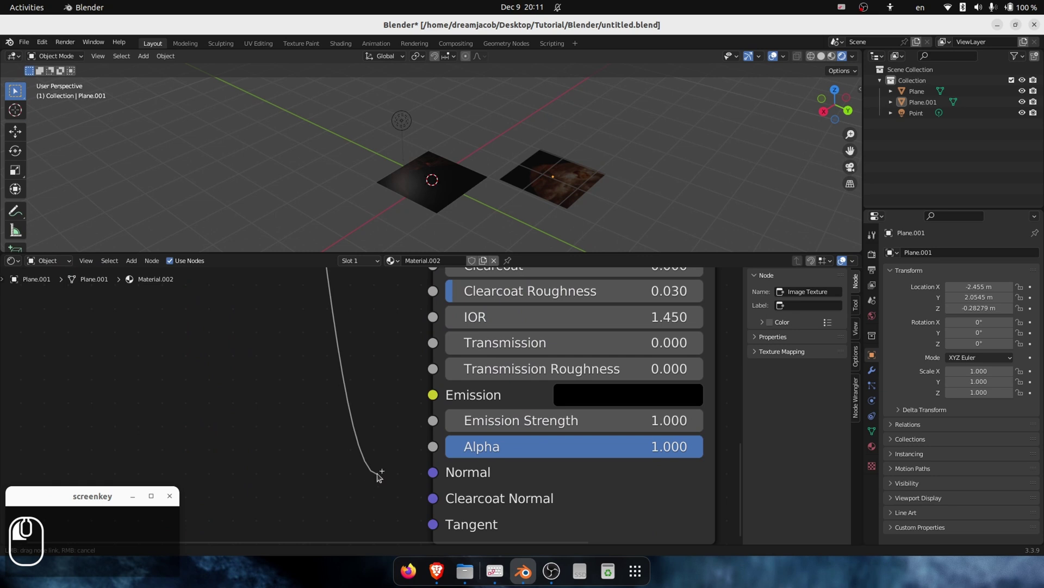
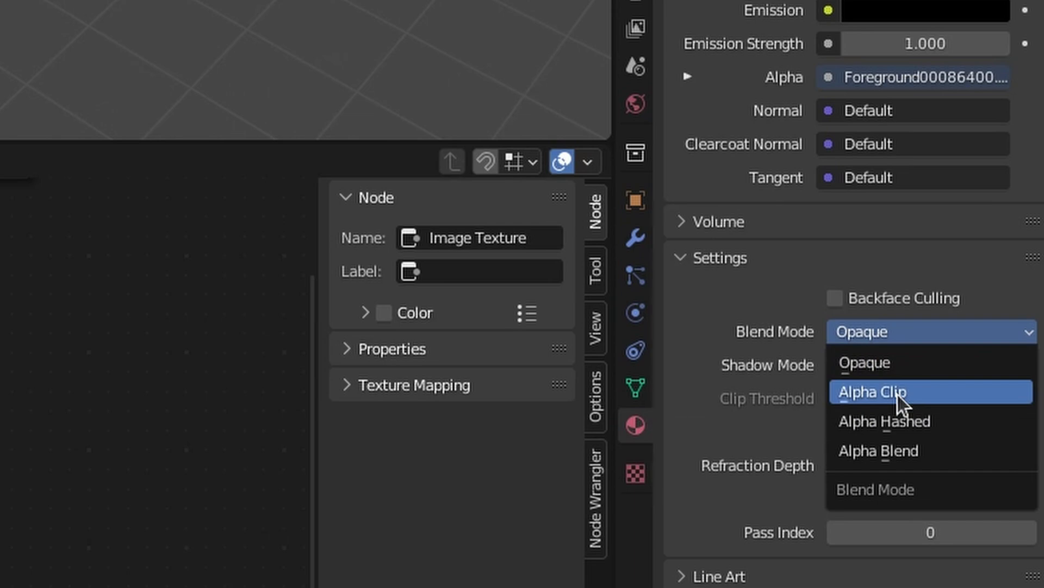
Add a camera and start moving it along the Y axis.
scroll(down, 3)
middle_click(302, 212)
middle_click(306, 213)
key(g)
key(y)
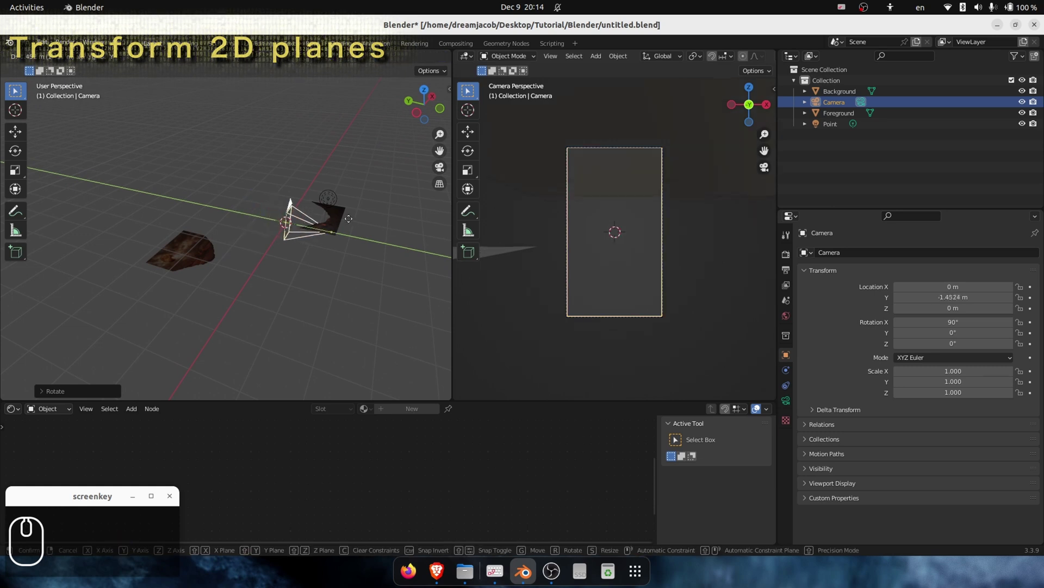
Position the Foreground plane and set the camera Passepartout to 1.0.
click(357, 241)
middle_click(363, 245)
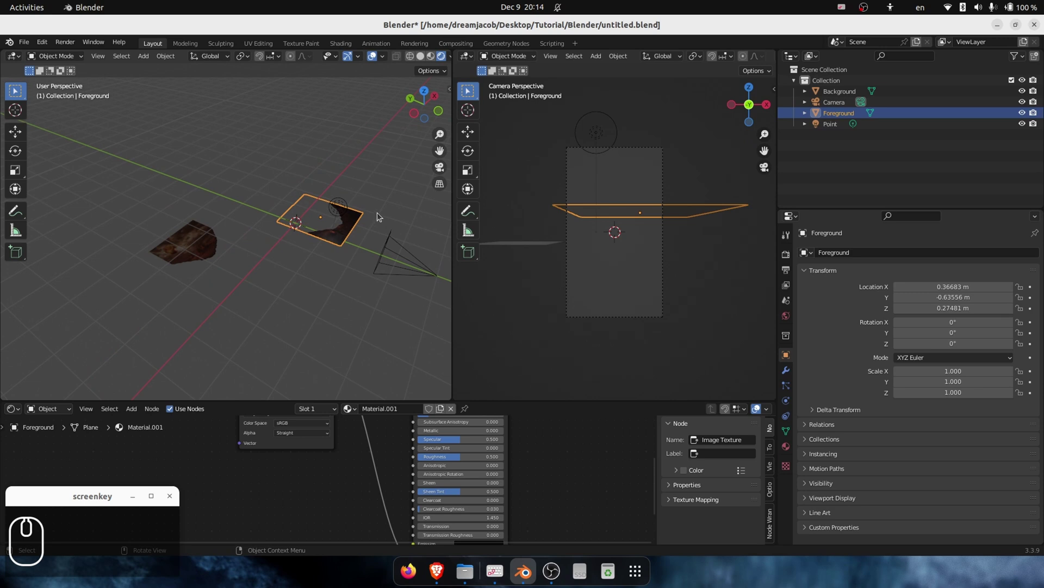
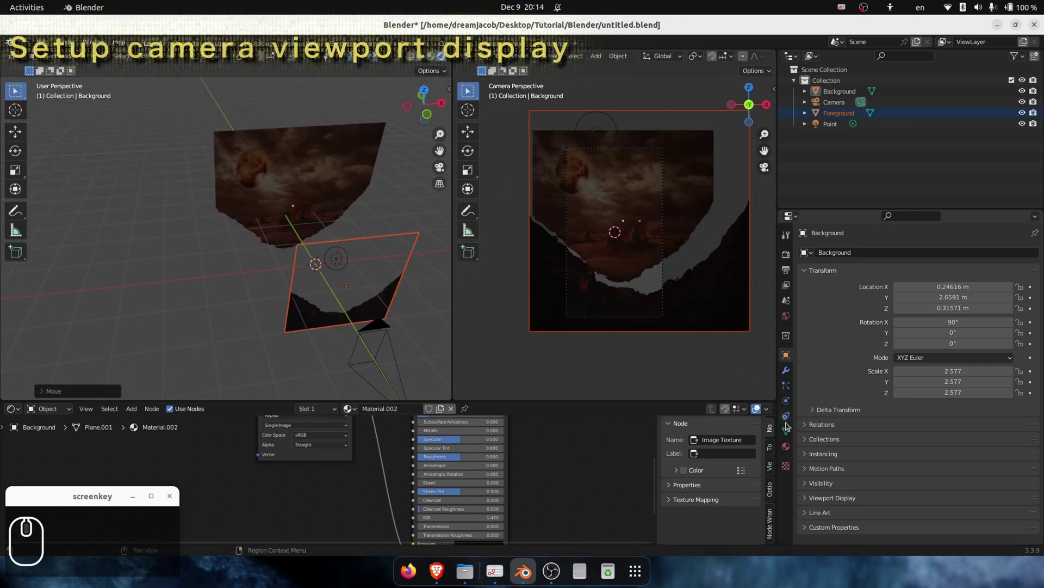
click(844, 107)
drag(794, 407, 806, 455)
drag(808, 454, 964, 505)
scroll(down, 3)
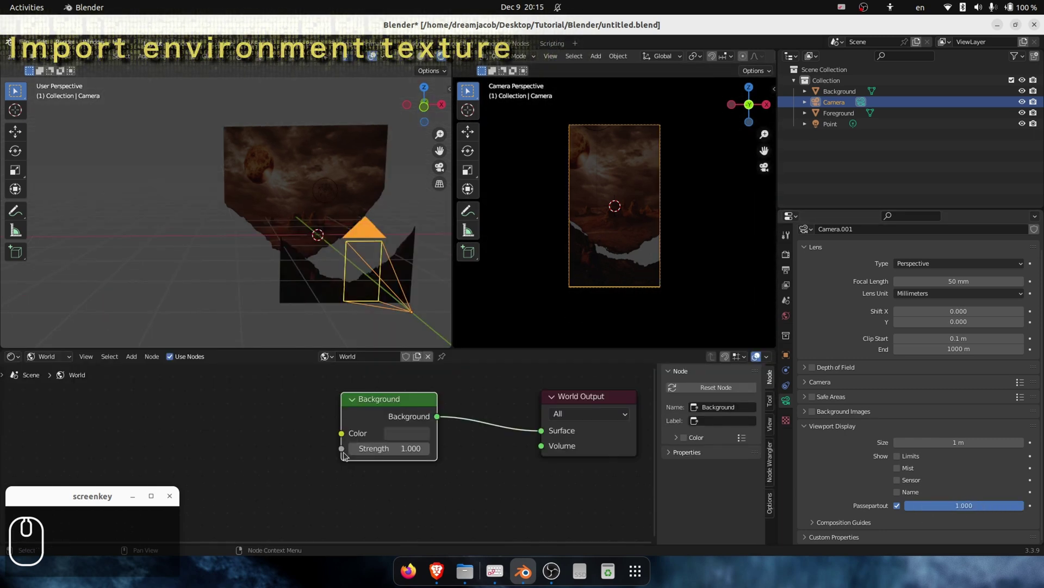
Add an Environment Texture with the planet image to the World at strength 1.7.
key(space)
click(262, 407)
key(a)
click(263, 413)
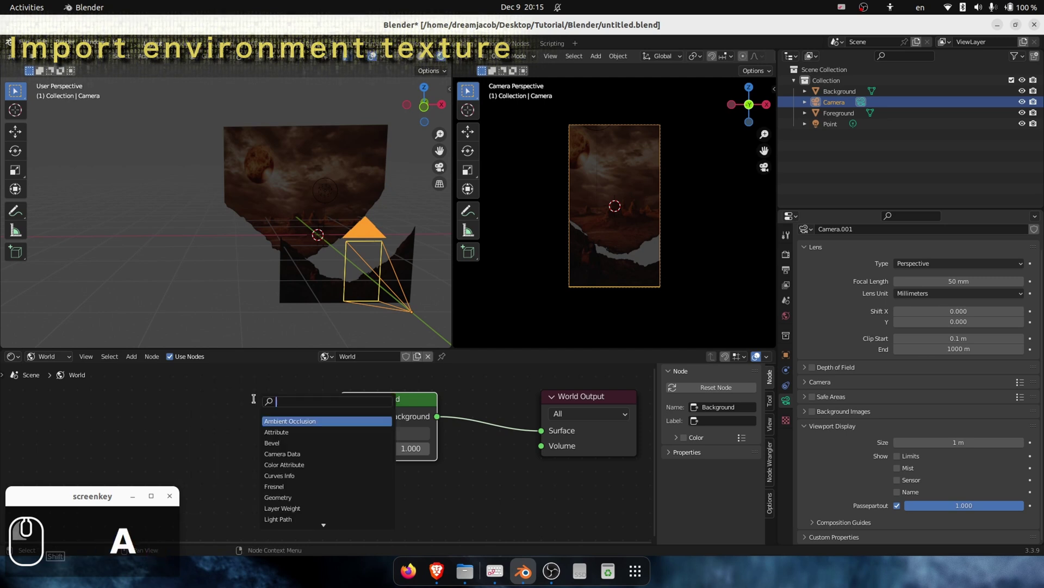
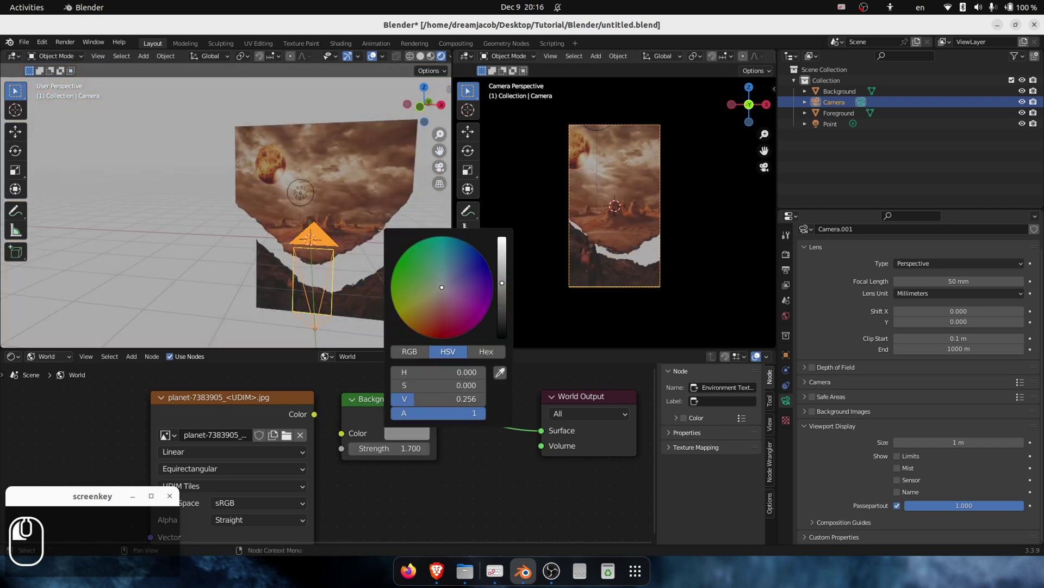
middle_click(352, 309)
middle_click(353, 242)
middle_click(320, 276)
middle_click(314, 278)
scroll(down, 3)
Push the Background plane further back along Y behind the Foreground.
text(ggy)
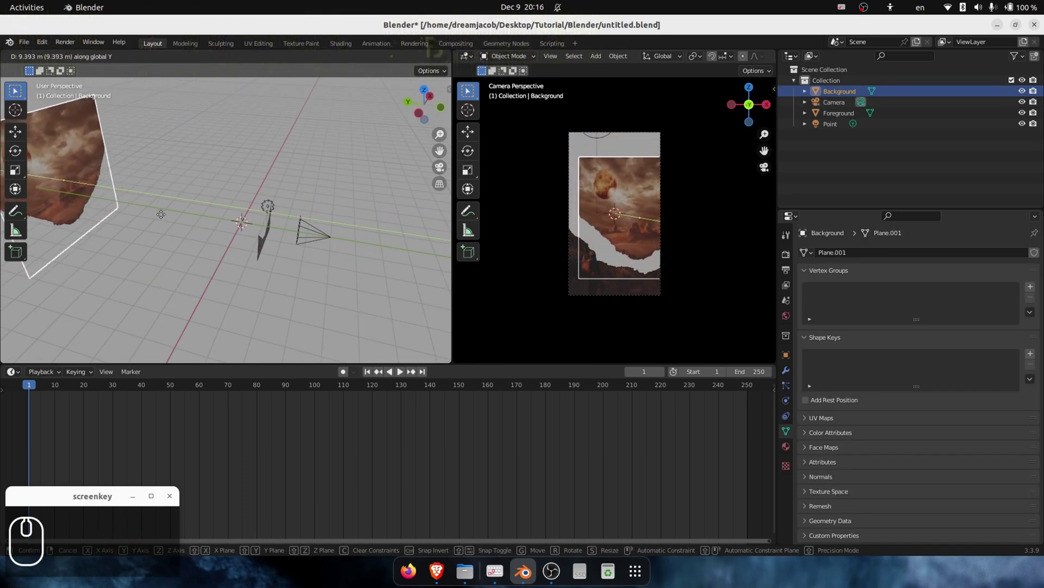
drag(130, 219, 176, 243)
scroll(down, 3)
middle_click(156, 236)
scroll(down, 3)
middle_click(293, 242)
drag(296, 236, 296, 236)
key(y)
key(y)
middle_click(295, 236)
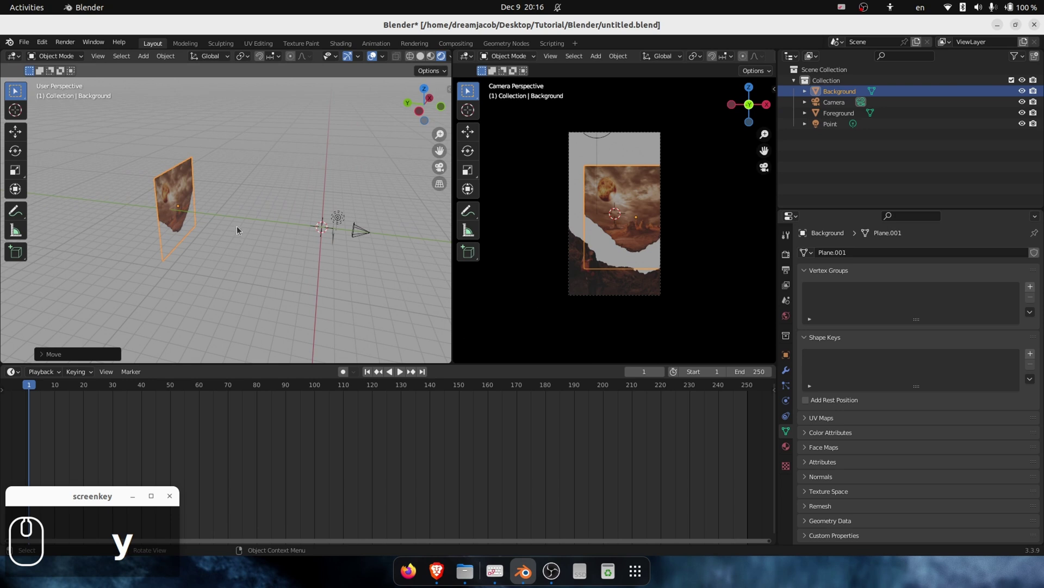
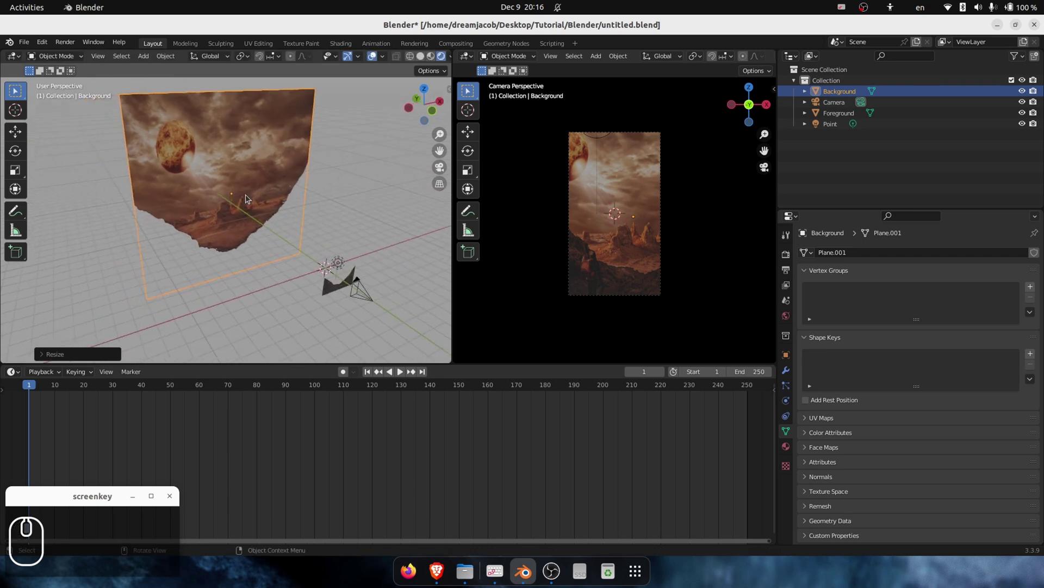
key(g)
text(y)
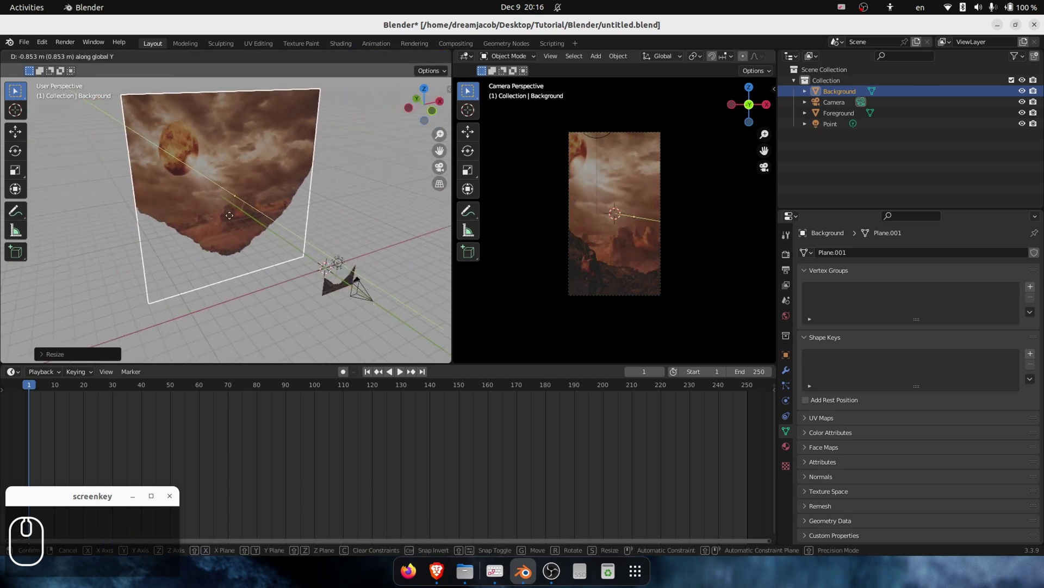
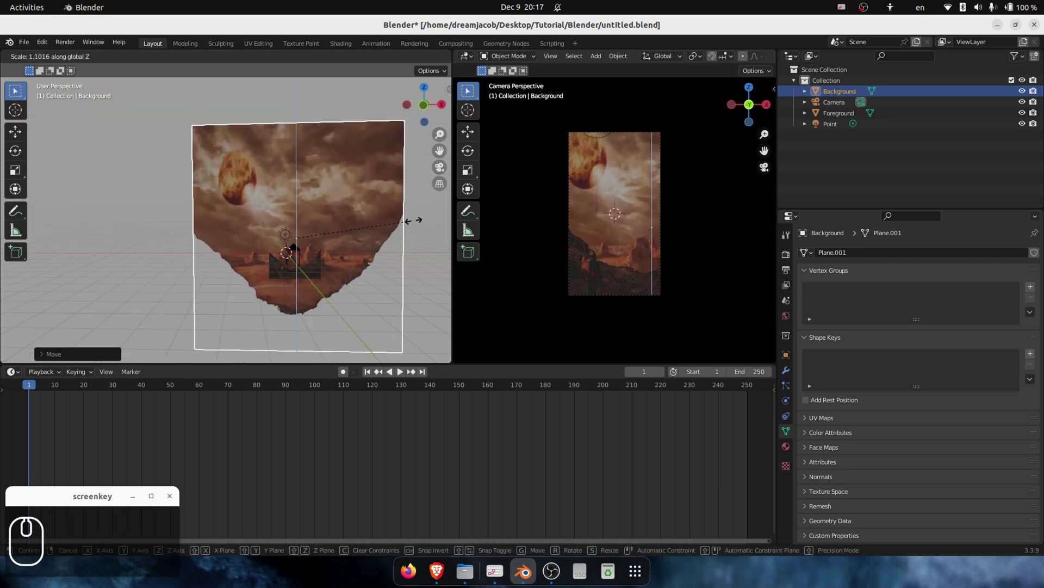
Scale the Foreground plane along X and reposition it within the camera frame.
text(sx)
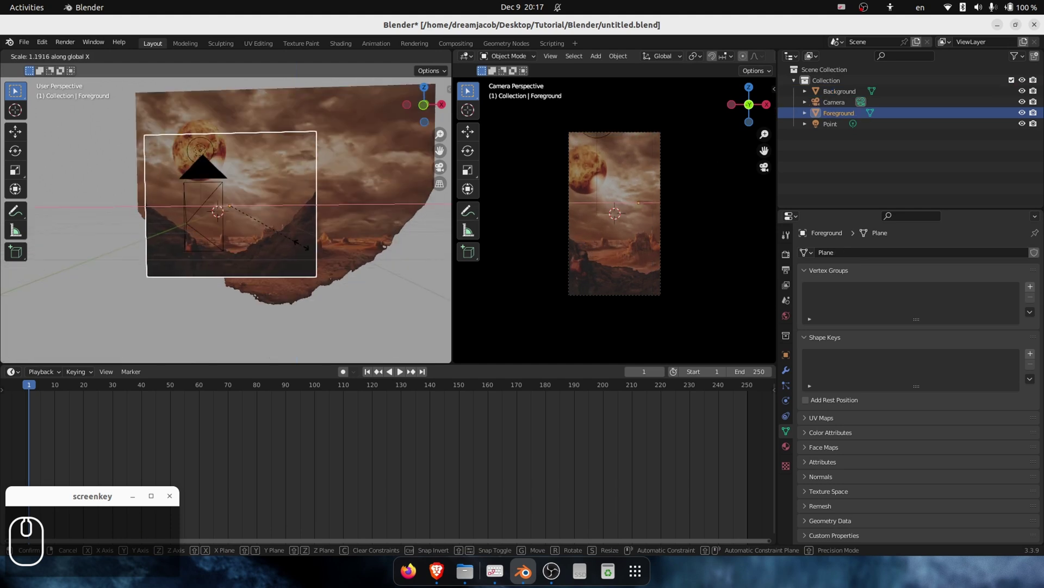
click(301, 251)
key(g)
click(285, 280)
drag(286, 281, 844, 116)
scroll(up, 3)
scroll(up, 3)
click(314, 313)
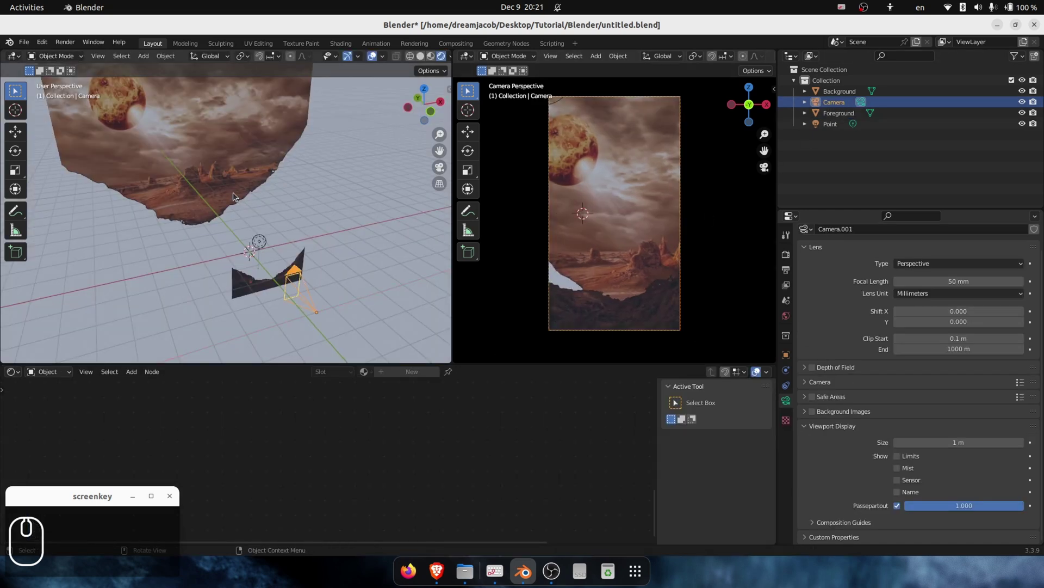
Move the Background plane back along Y and scale it up to fill the camera frame.
click(172, 152)
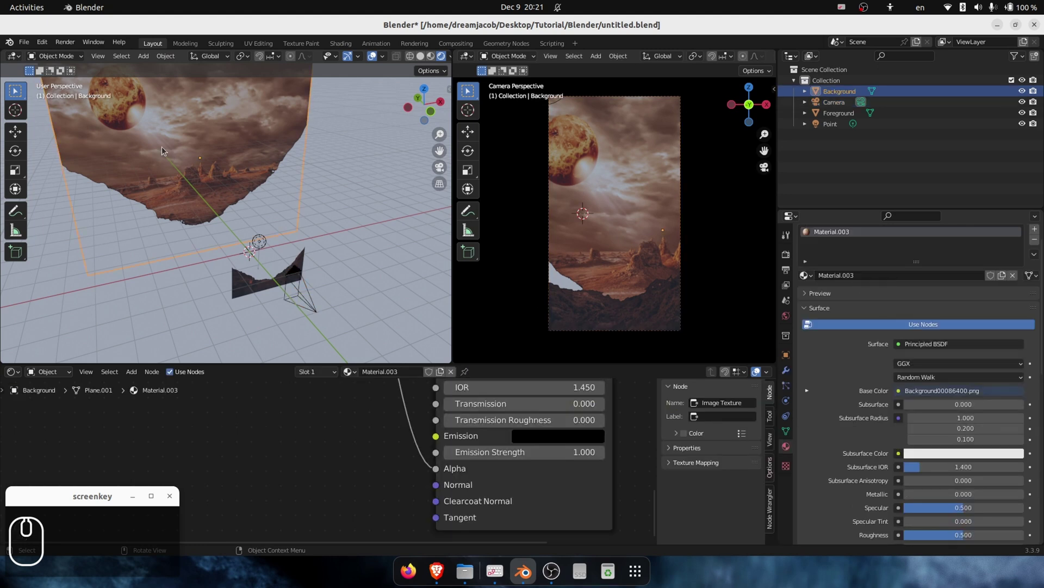
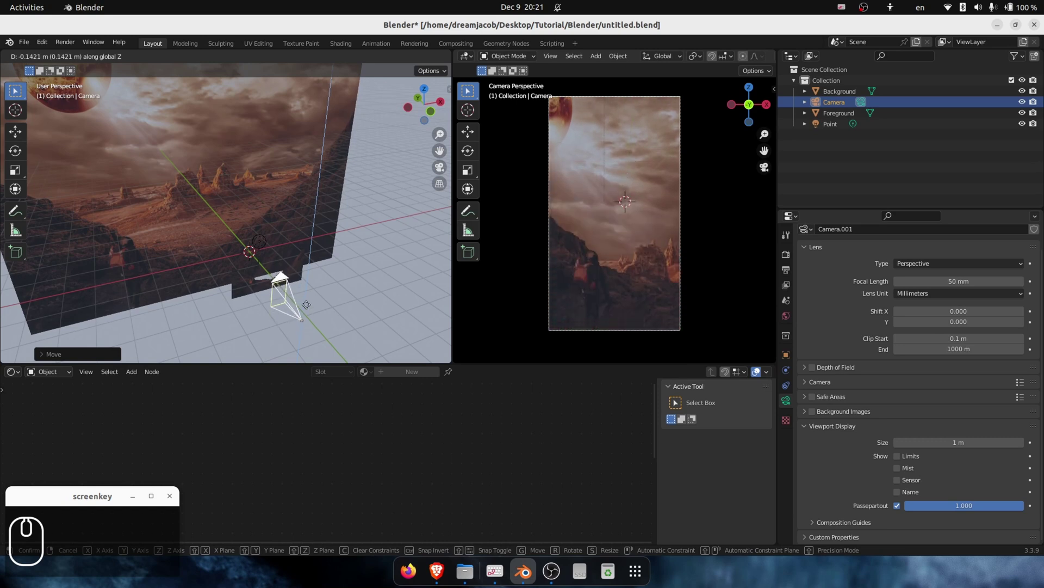
drag(320, 304, 302, 301)
middle_click(301, 301)
scroll(up, 3)
drag(196, 172, 287, 176)
text(gy)
text(gy)
click(293, 208)
text(s)
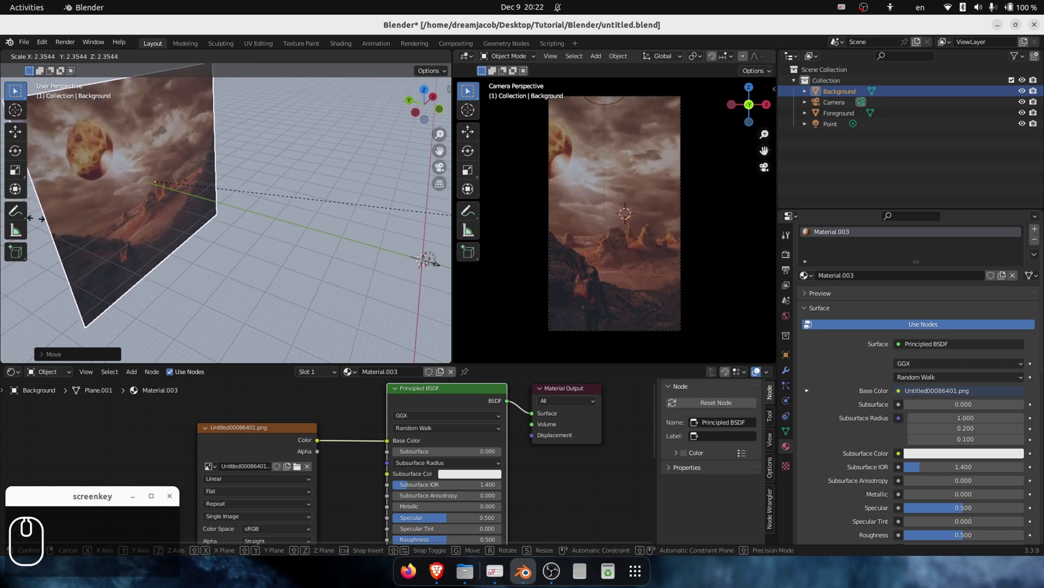
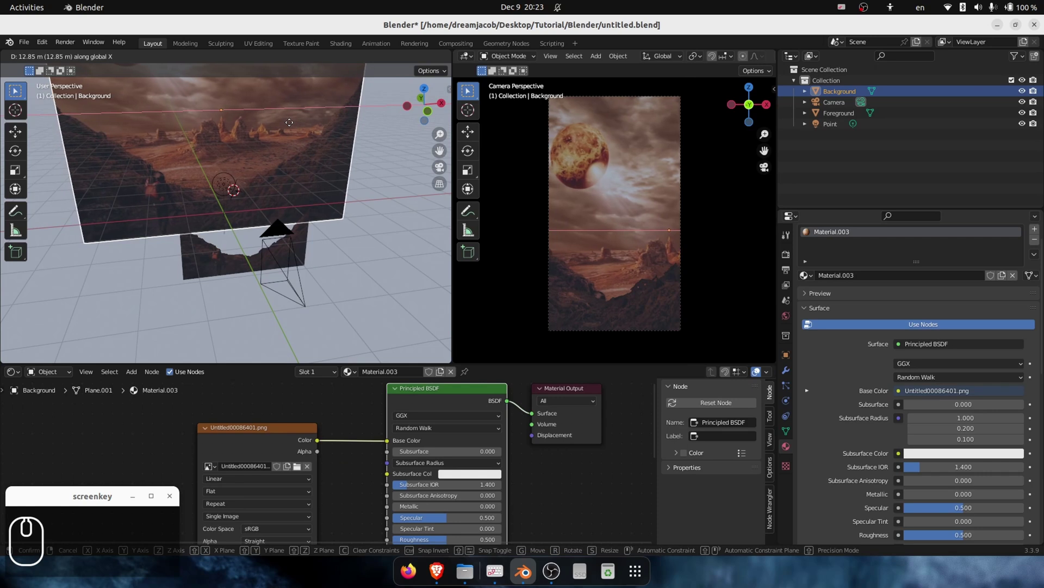
Select the camera and save the blend file with Ctrl+S.
click(292, 137)
key(ctrl+s)
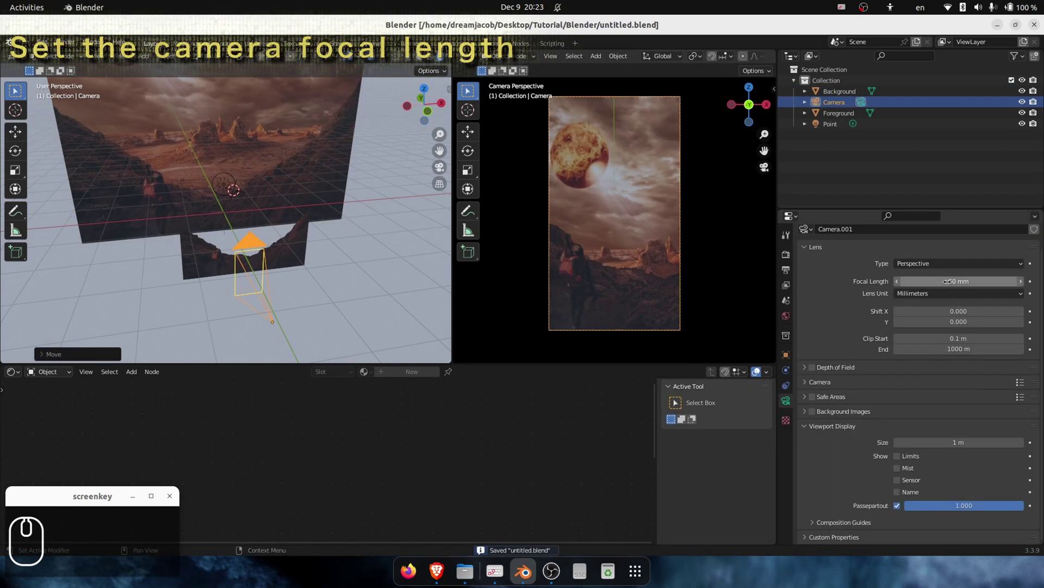
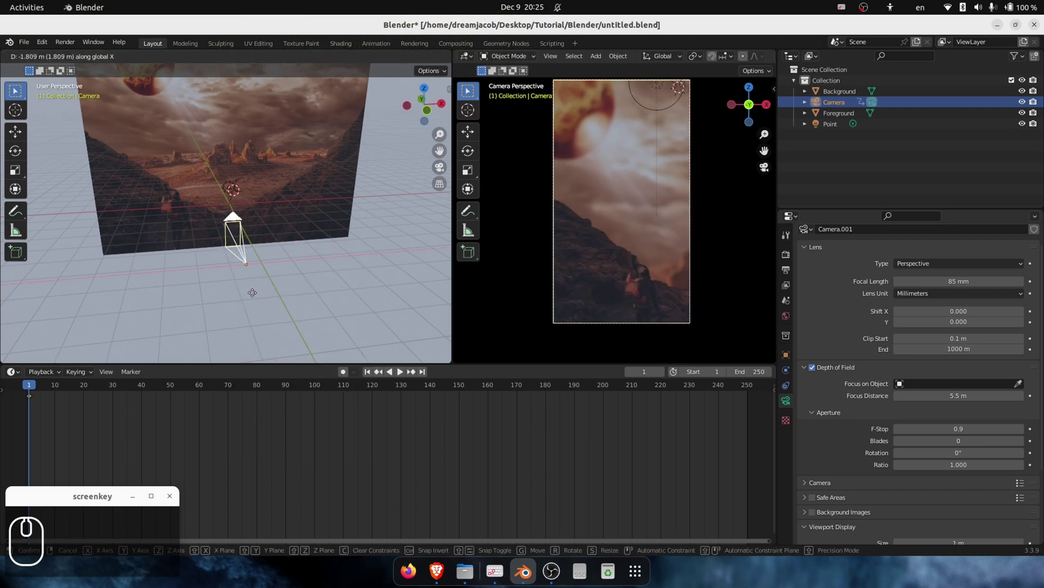
Keyframe the camera's starting location at the beginning of the timeline.
click(263, 292)
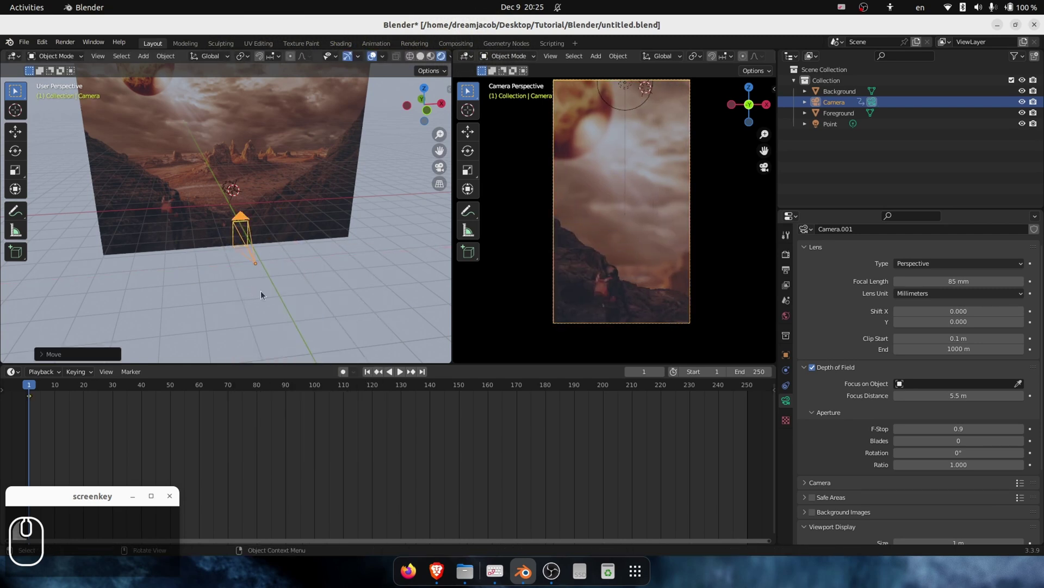
drag(97, 387, 305, 390)
click(255, 216)
key(i)
Keyframe the camera's end position at frame 139, set the scene End to 140 and save.
click(257, 218)
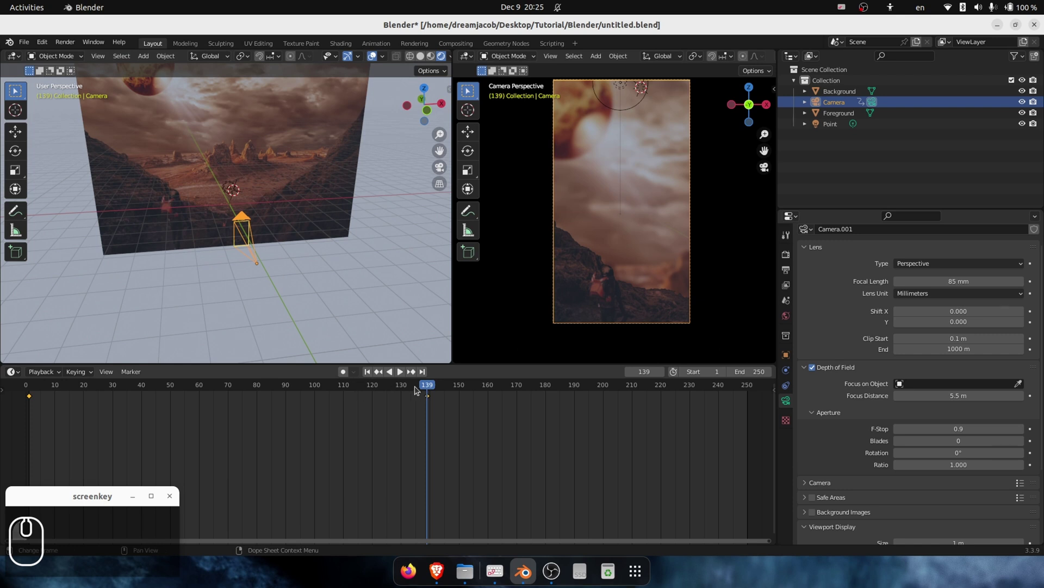
drag(430, 388, 57, 389)
key(space)
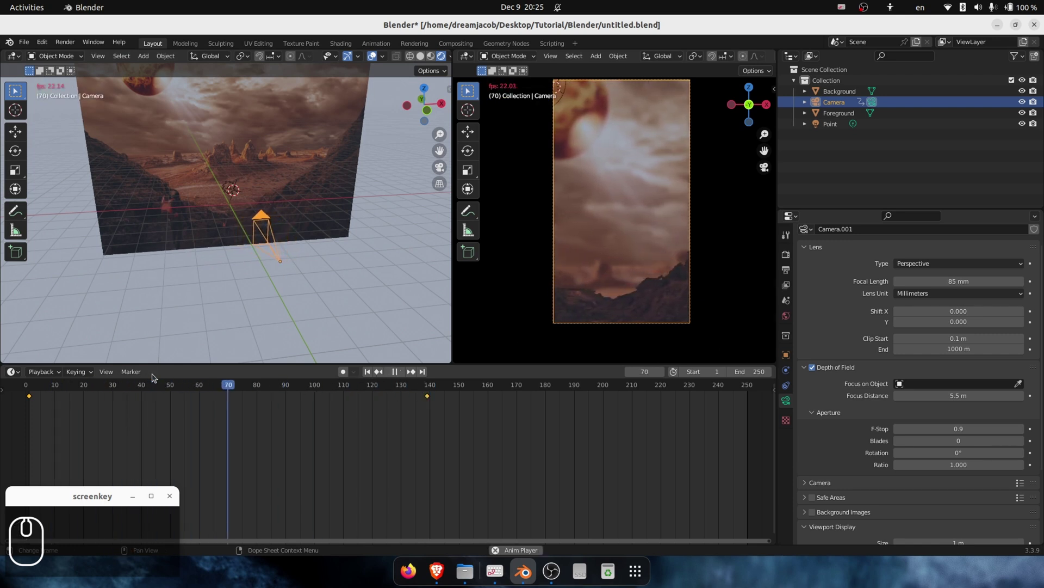
click(156, 378)
key(ctrl+s)
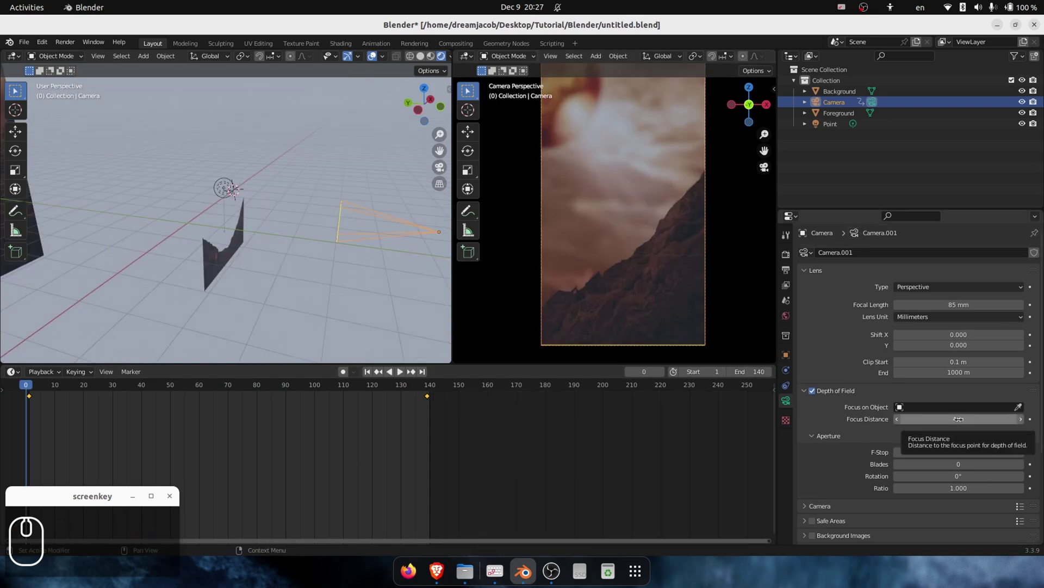
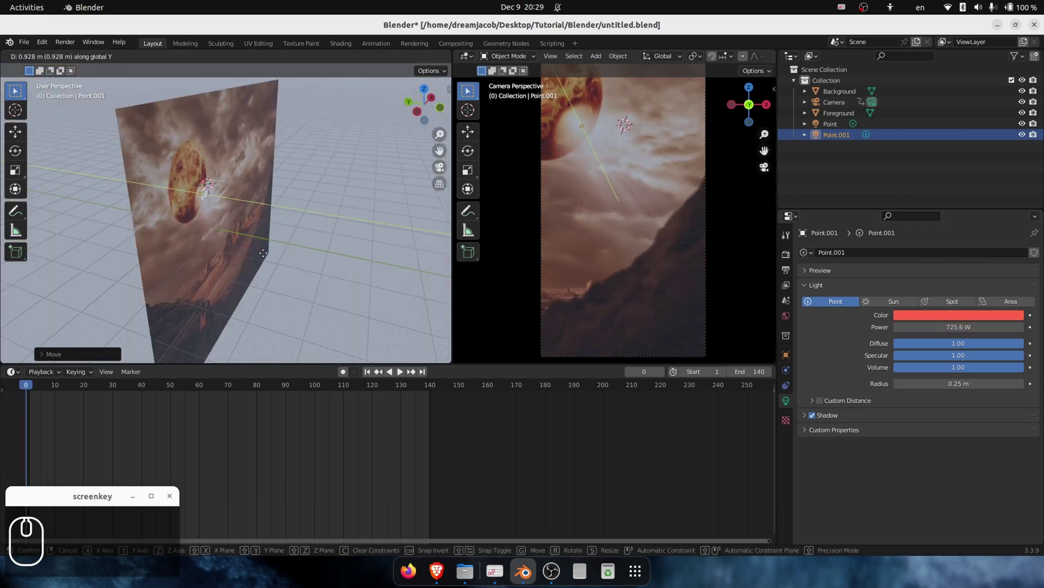
Navigate among the foreground rocks and add a new point light there.
drag(220, 408, 401, 202)
middle_click(312, 231)
scroll(down, 3)
middle_click(215, 292)
key(a)
drag(393, 281, 376, 224)
Position the point light along X and Z among the rocks and duplicate it for the next light.
text(gx)
double_click(165, 270)
text(g)
text(gz)
click(170, 227)
key(shift+d)
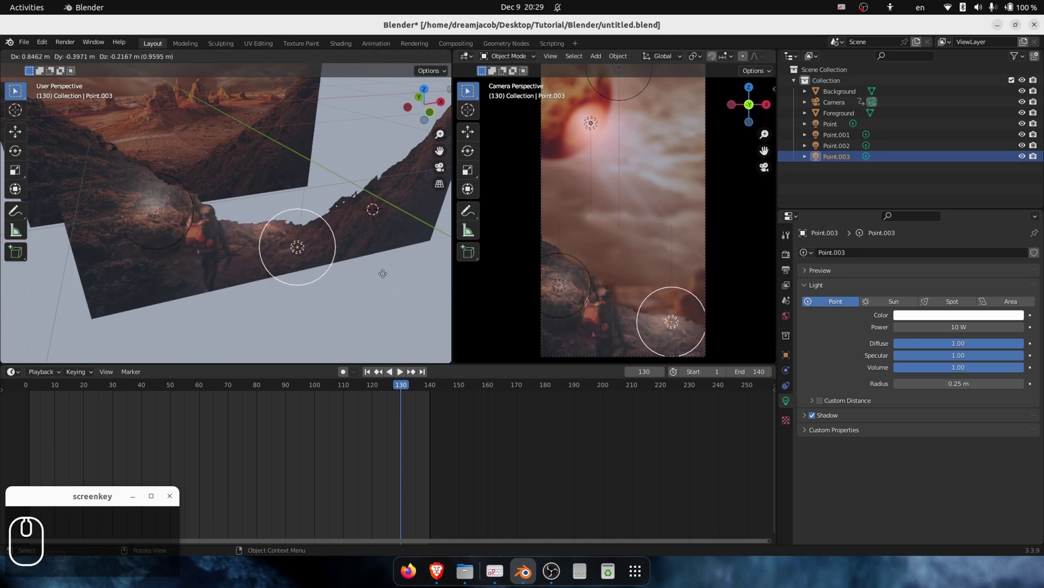
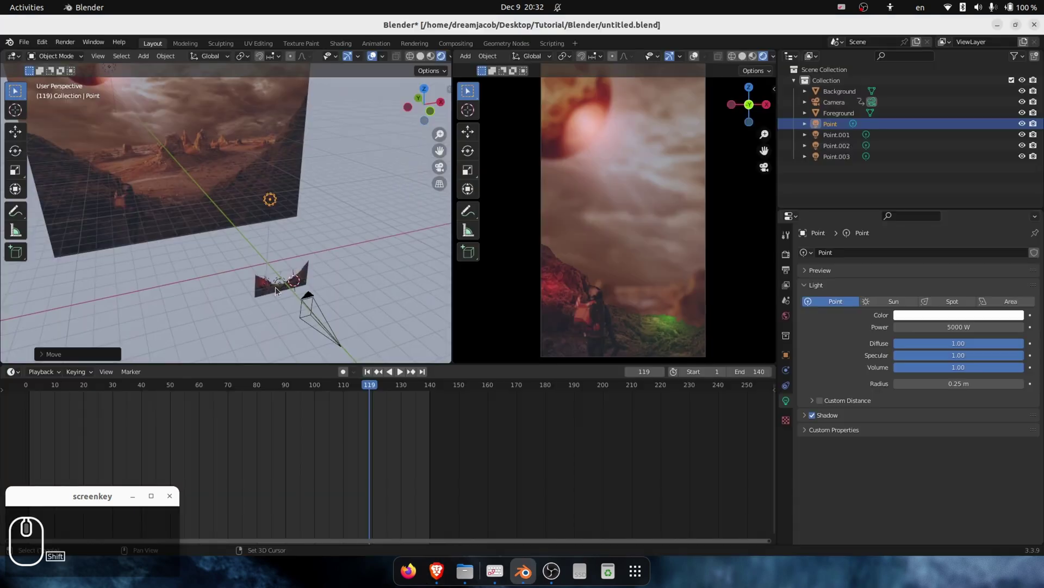
Select the red light Point.002 and keyframe its power at 46 W on frame 125.
scroll(up, 3)
click(843, 156)
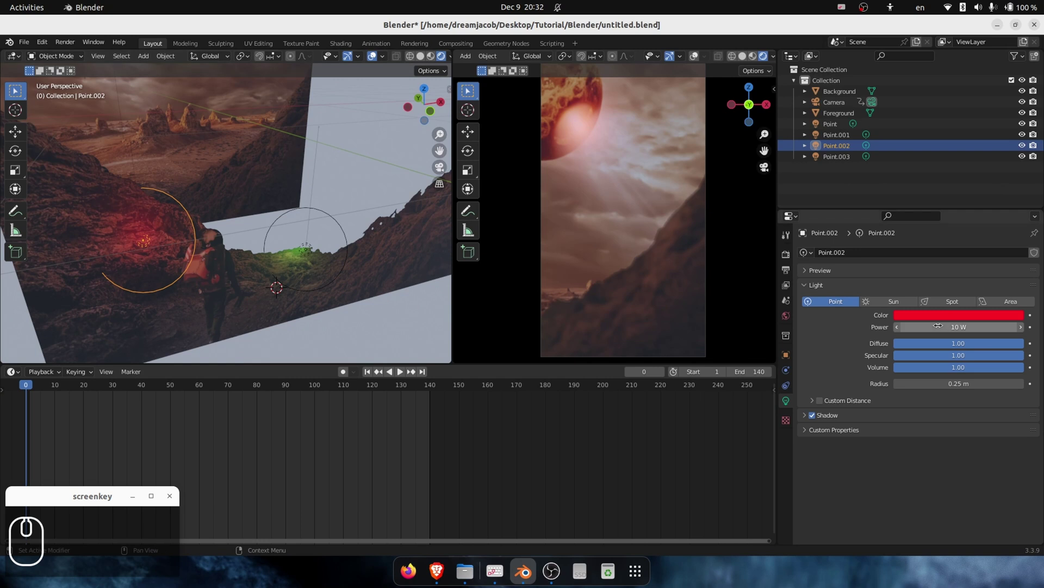
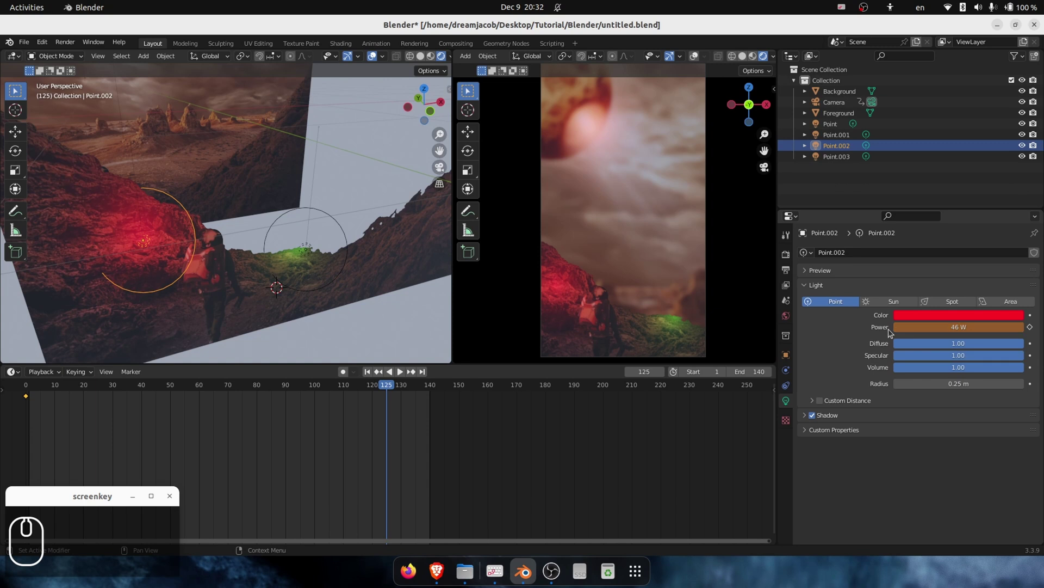
key(i)
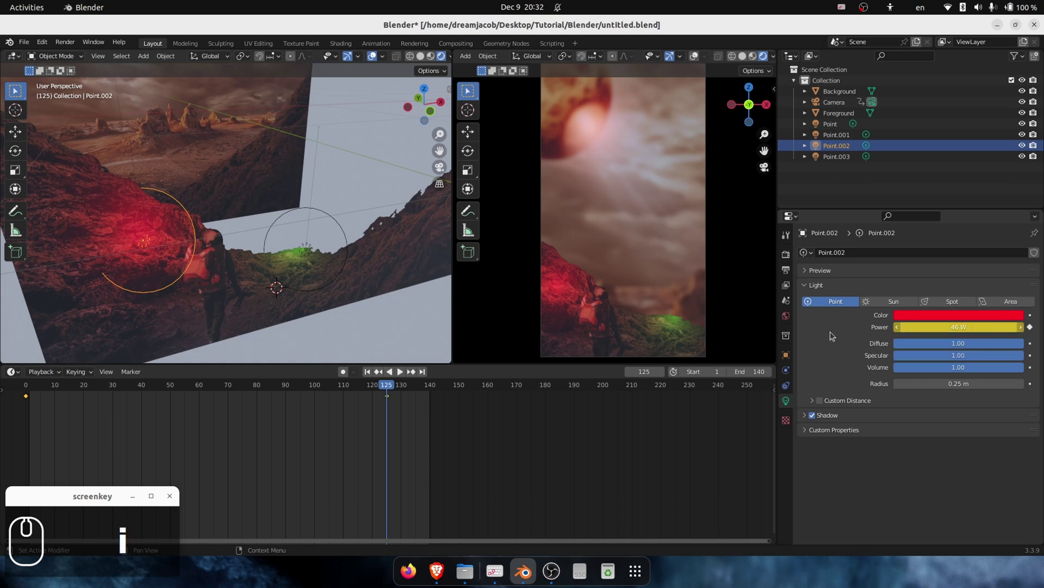
Scrub to earlier frames to check the power ramps up from about 10 W.
click(374, 392)
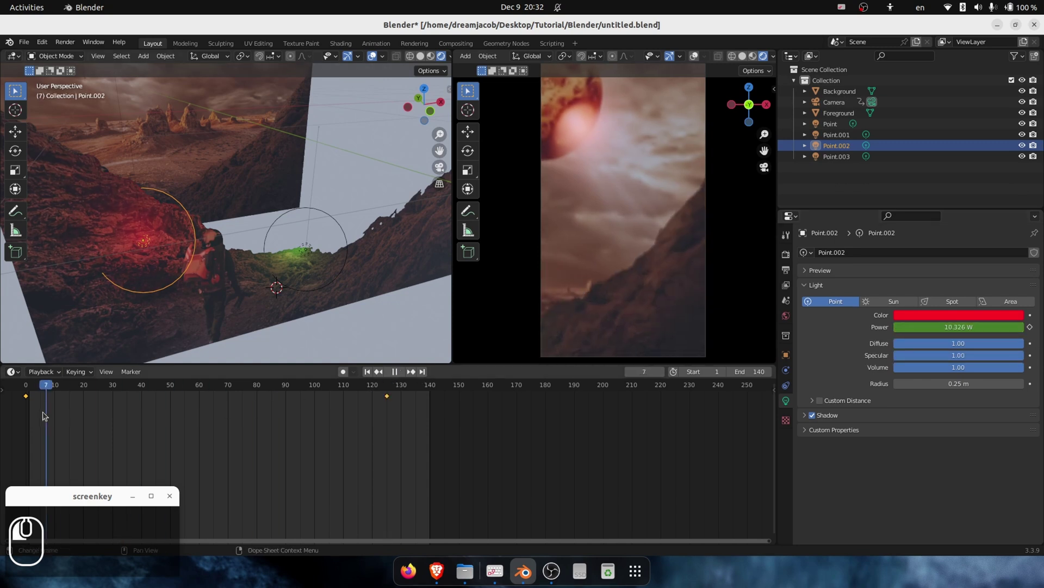
click(189, 314)
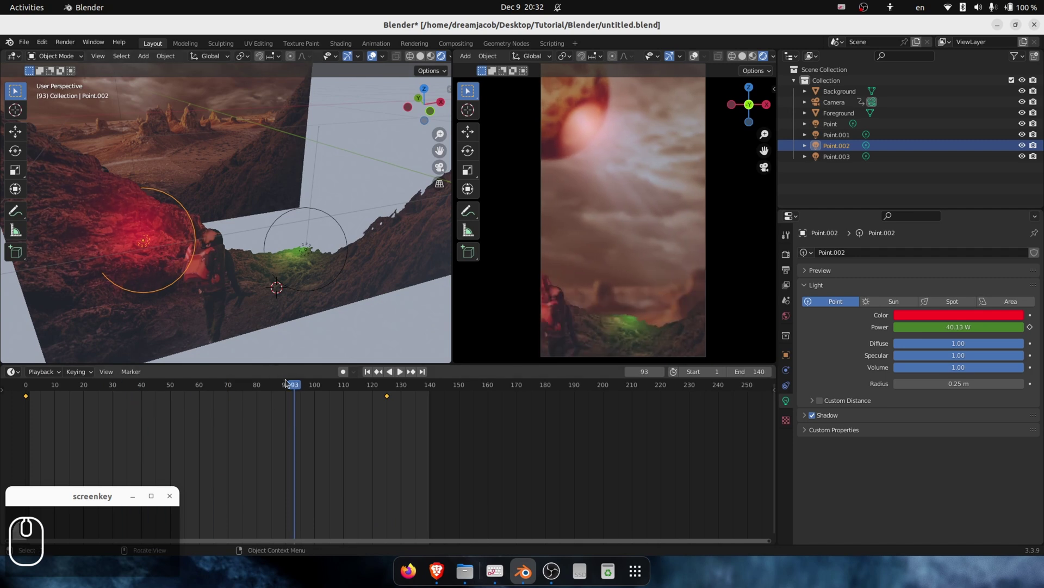
click(297, 386)
click(19, 381)
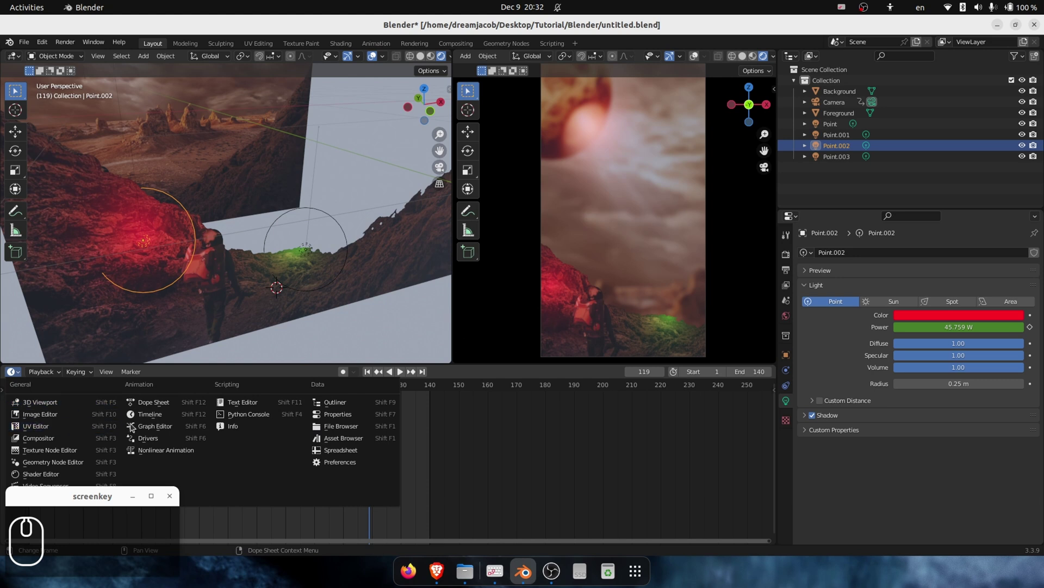
Show Point.002's power animation as an F-curve in the Graph Editor, framed in view.
click(323, 398)
click(42, 379)
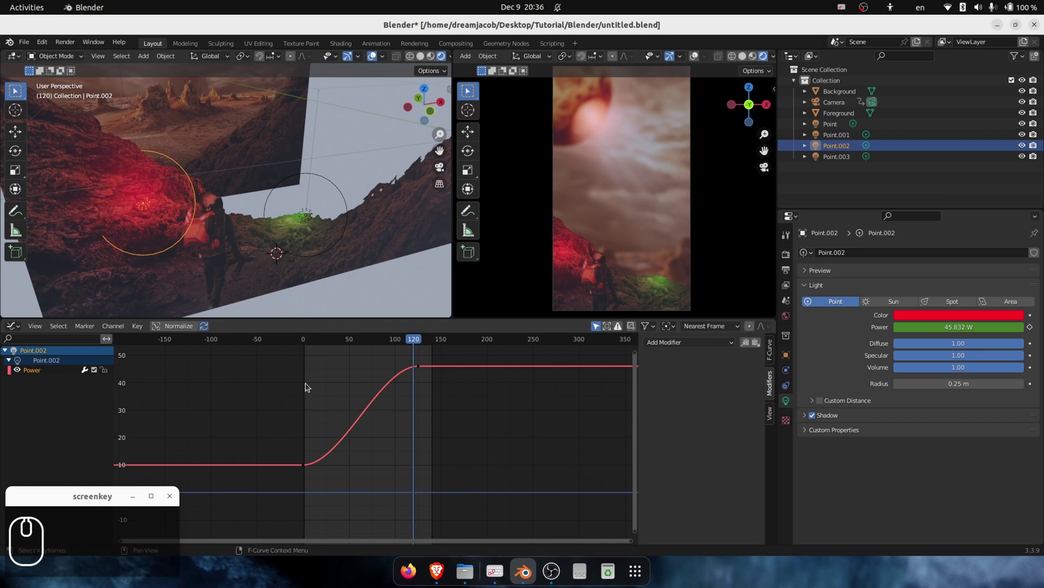
key(a)
click(280, 384)
Select all keys on the power curve and bring up the curve Modifiers panel.
key(a)
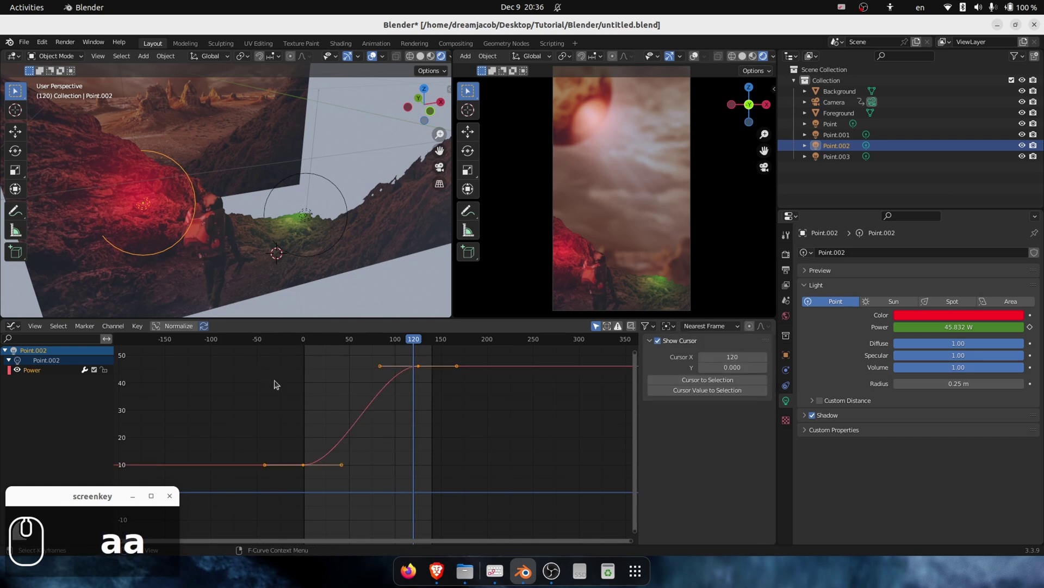
click(279, 384)
key(a)
click(50, 377)
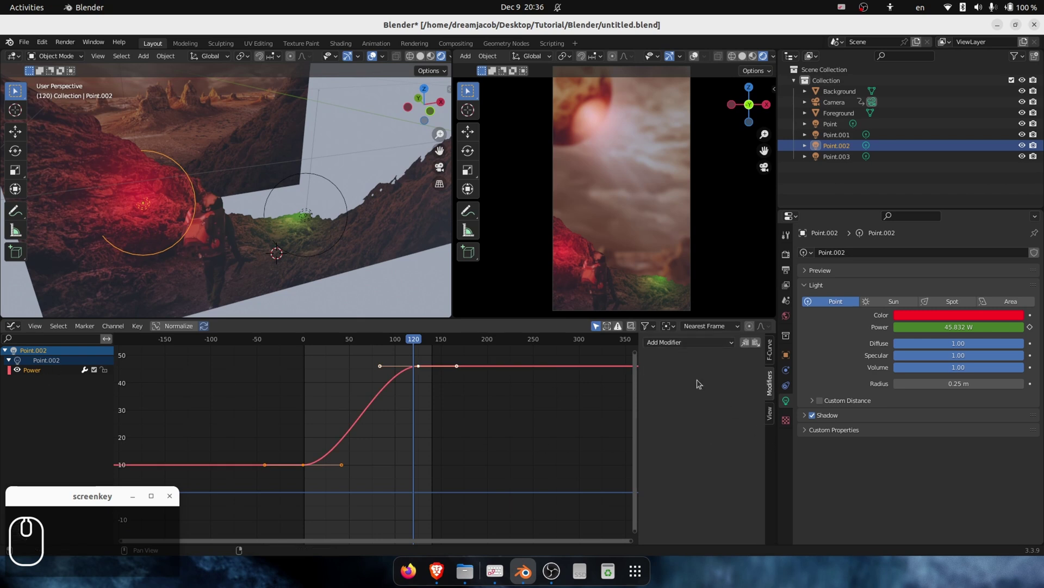
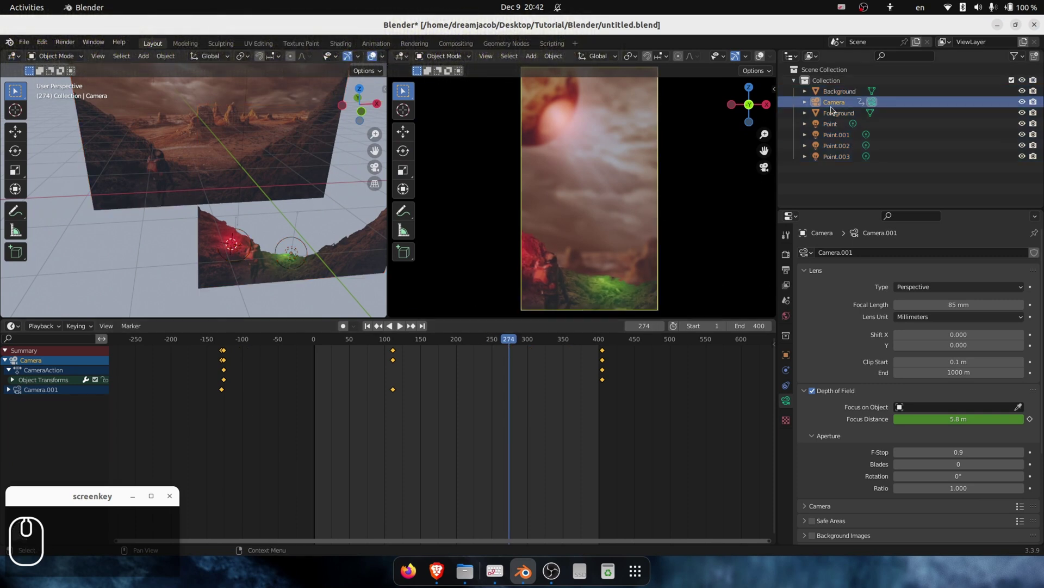
Keyframe the camera's focus distance near frame 257 and push the focus farther for a pull.
drag(41, 423, 404, 350)
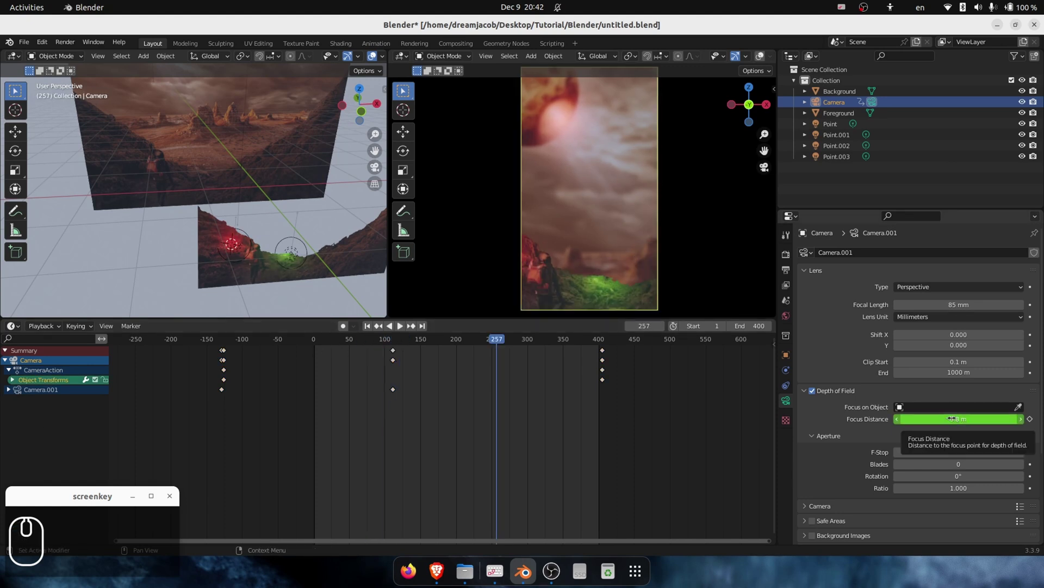
key(i)
click(503, 343)
scroll(up, 3)
drag(422, 432, 952, 425)
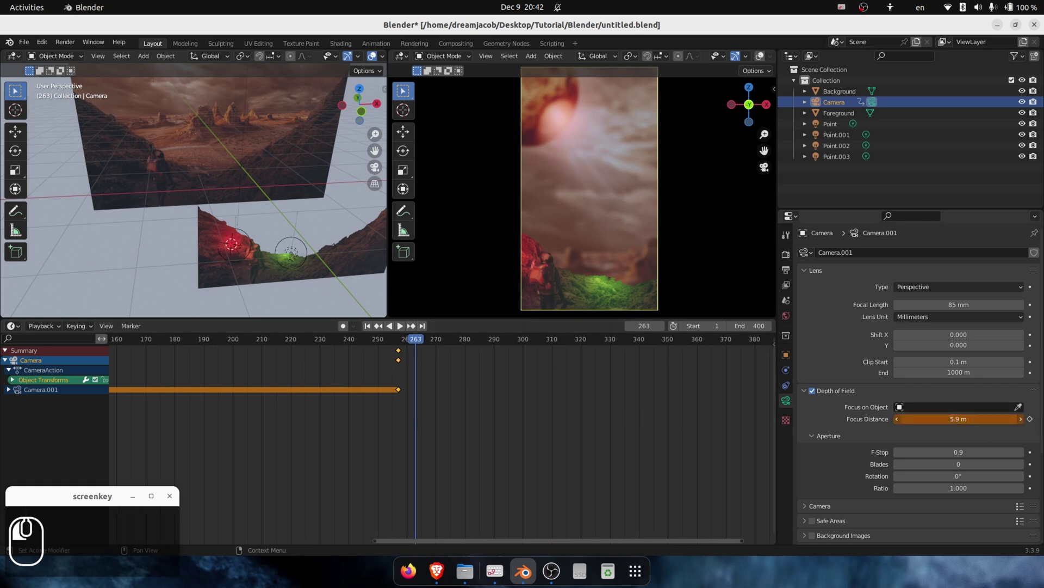
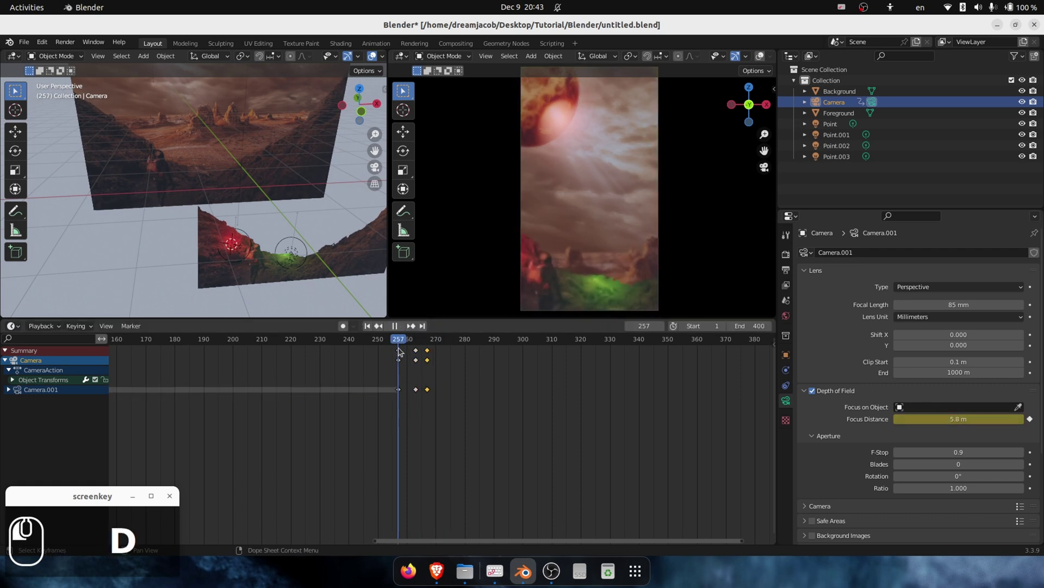
Keyframe the focus settings with F-stop 0.2 and play back to check the blur.
click(442, 383)
scroll(up, 3)
key(space)
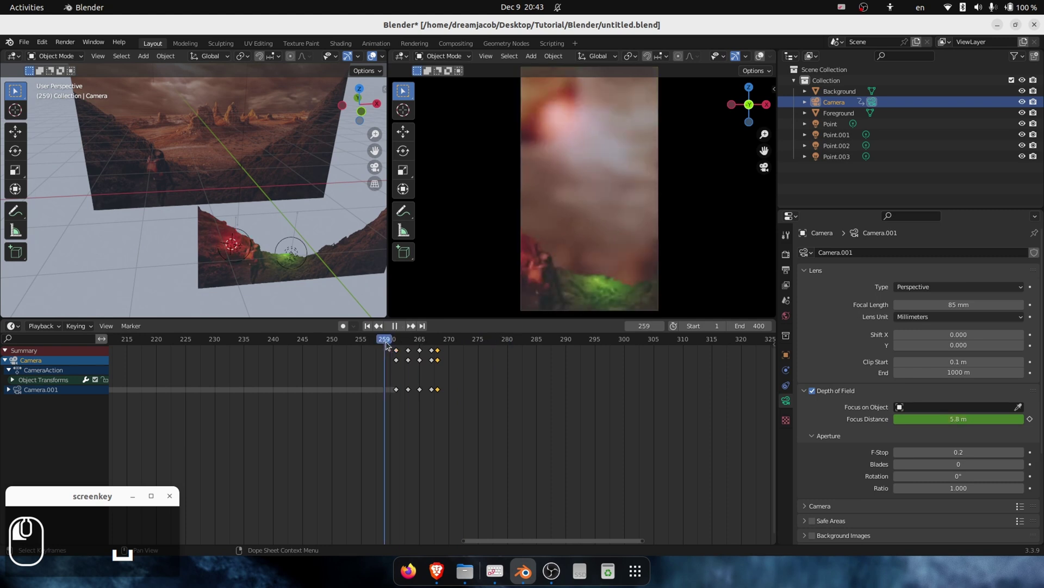
key(space)
click(385, 346)
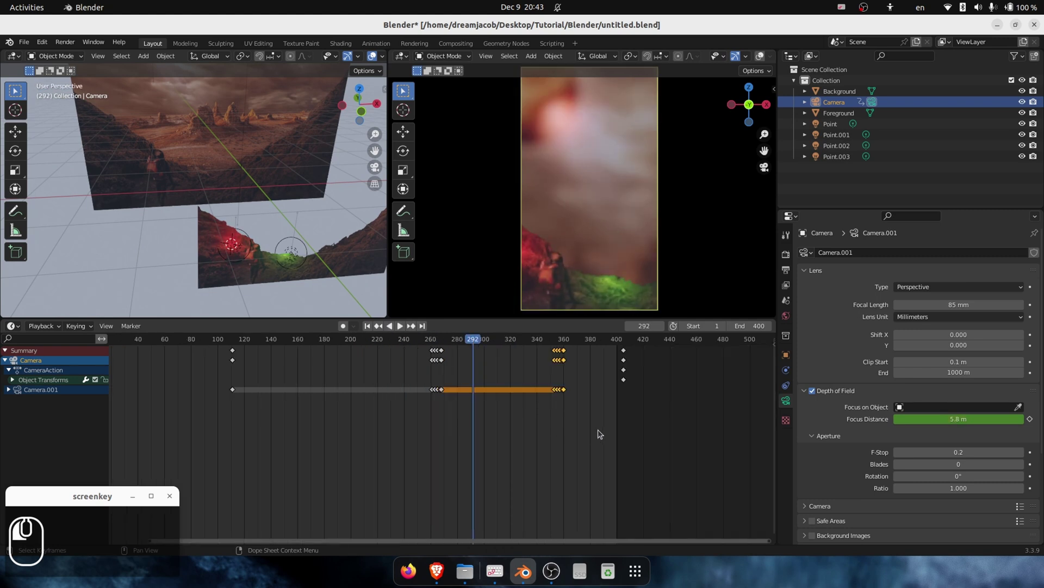